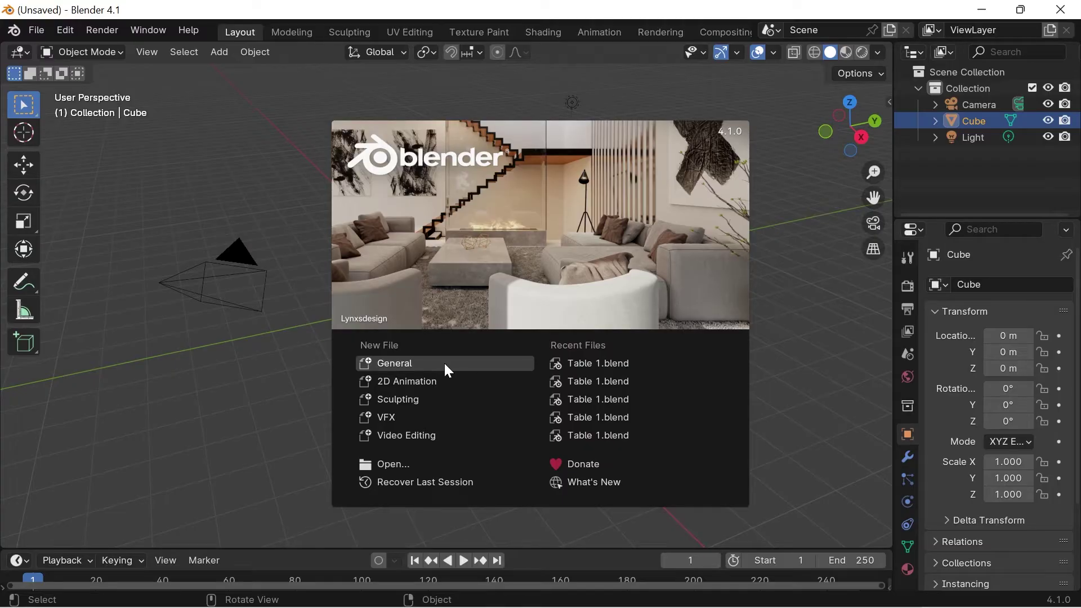
- Start a new General scene, delete the default cube, camera and light, and view it from the front
click(446, 368)
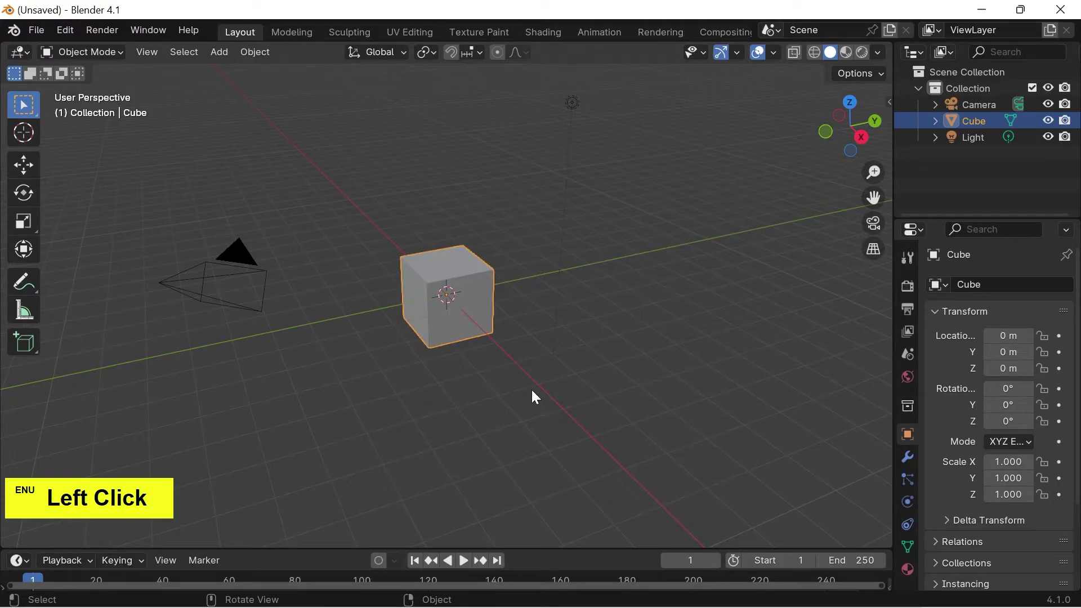
key(a)
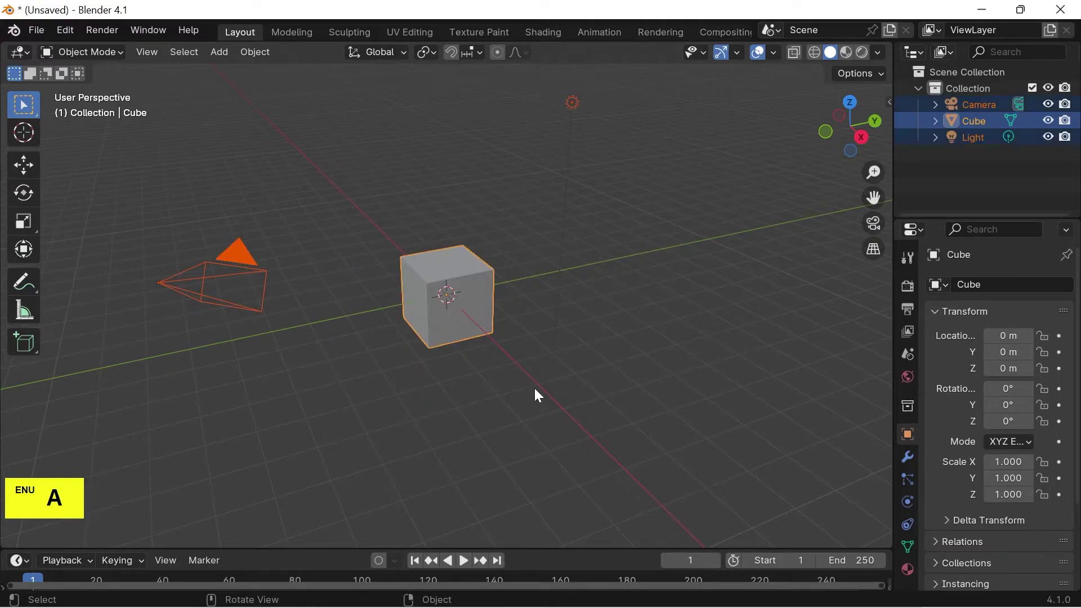
key(Delete)
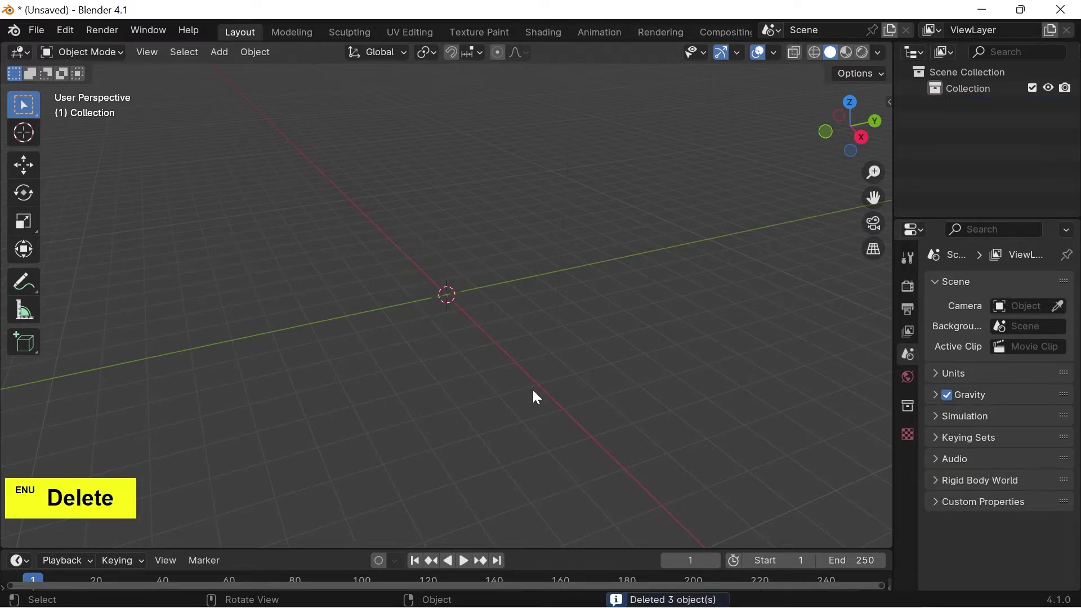
key(1)
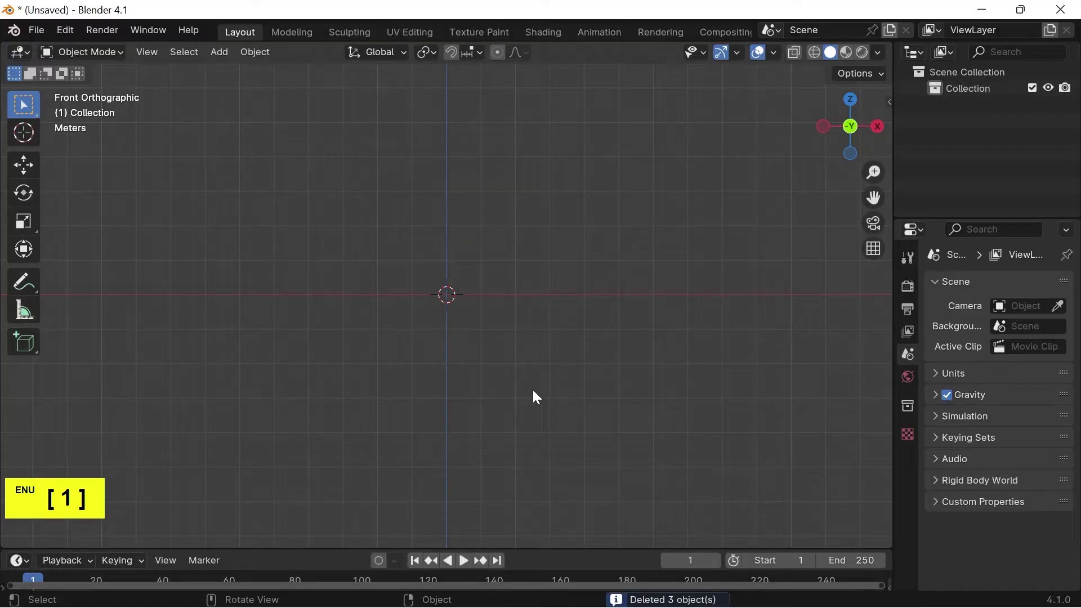
- Add 'Egg reference Image.png' as a reference image object at the scene centre
click(224, 62)
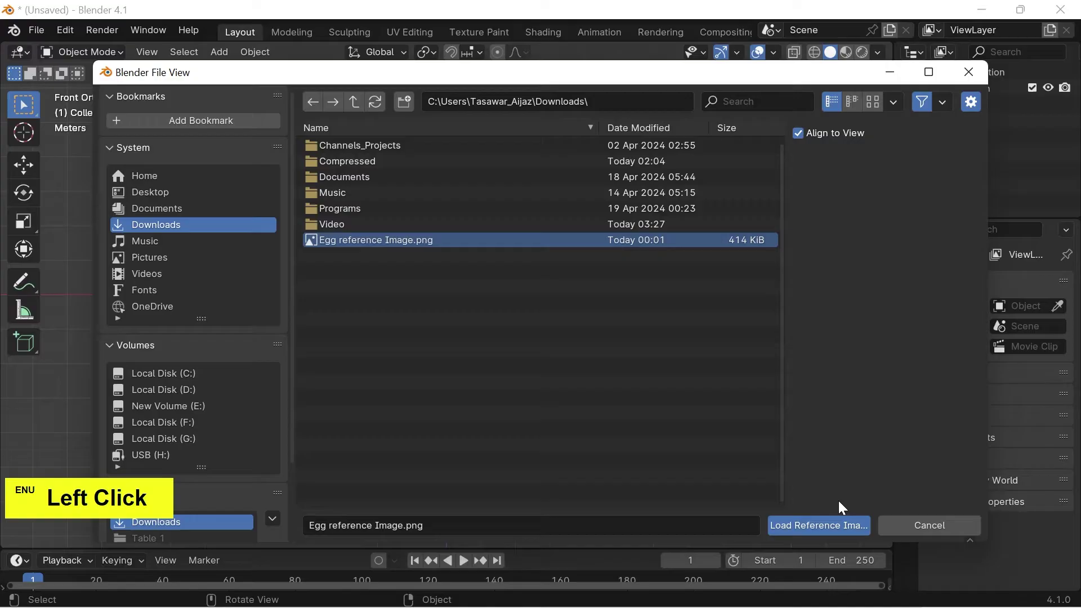
click(853, 526)
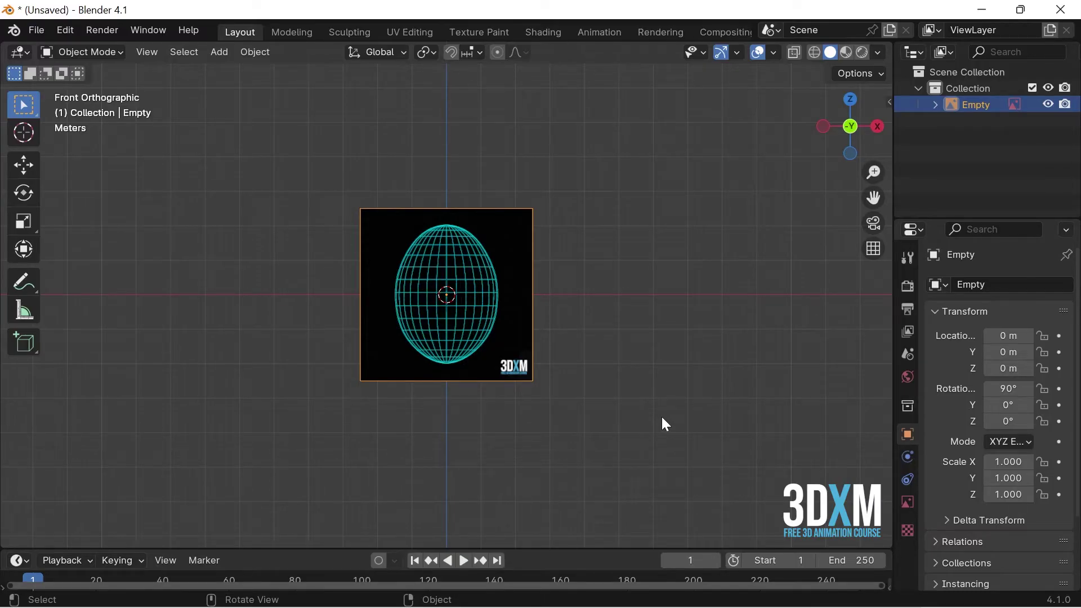
- Enable the reference image's Opacity and set it to 0.3
click(520, 338)
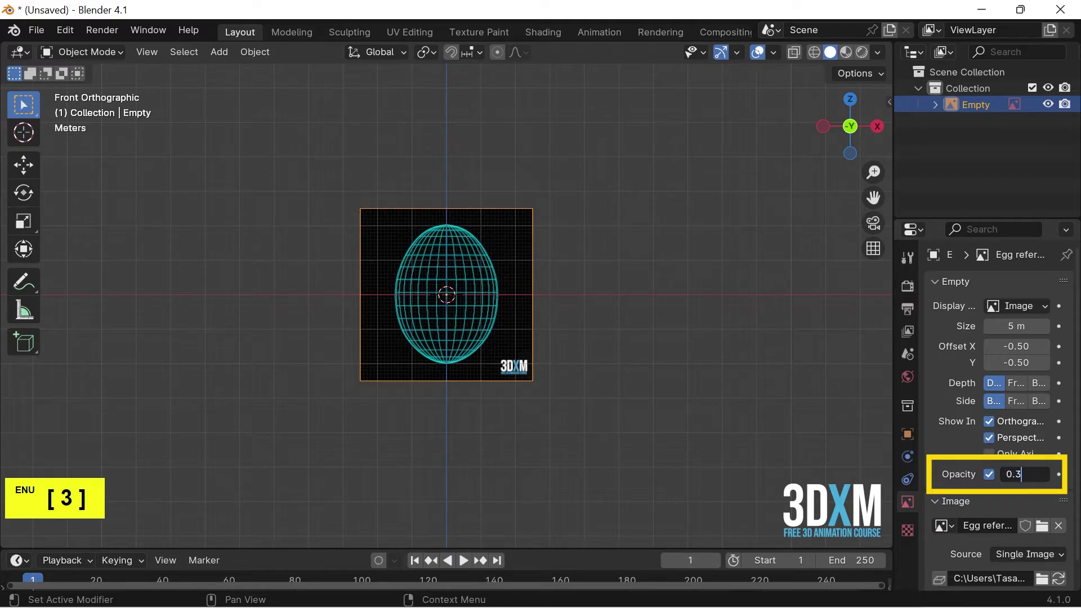
key(Return)
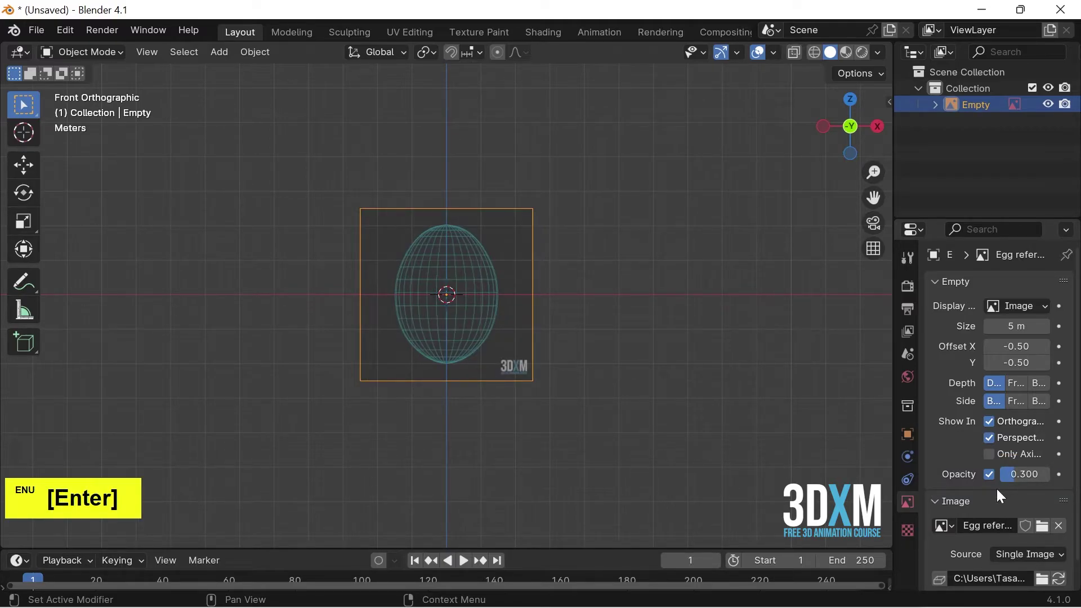
scroll(up, 3)
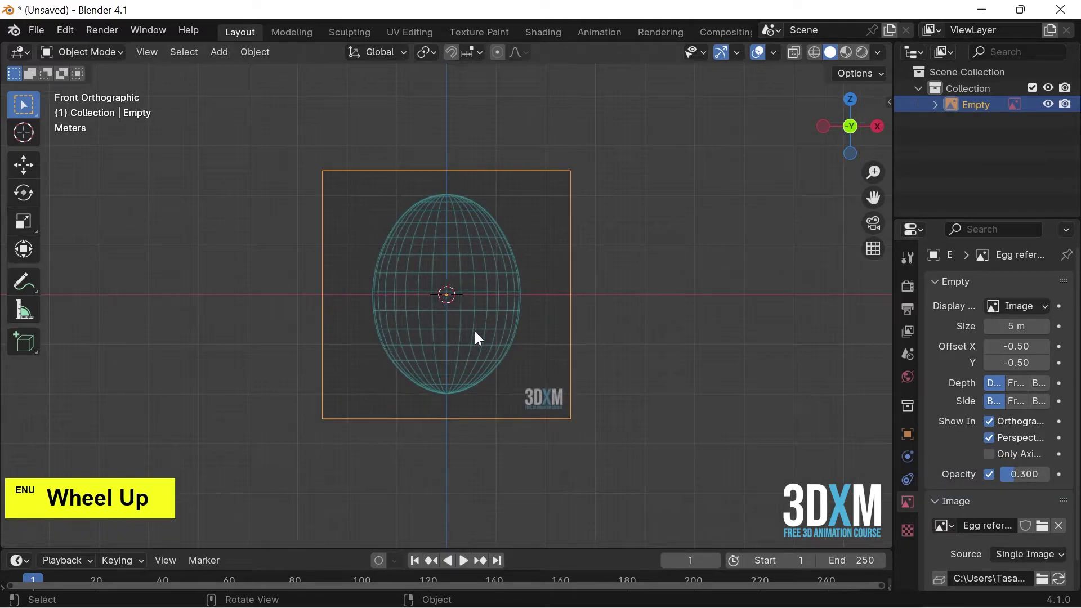
- Move the reference image up along Z so the egg's bottom sits at the world origin
click(488, 340)
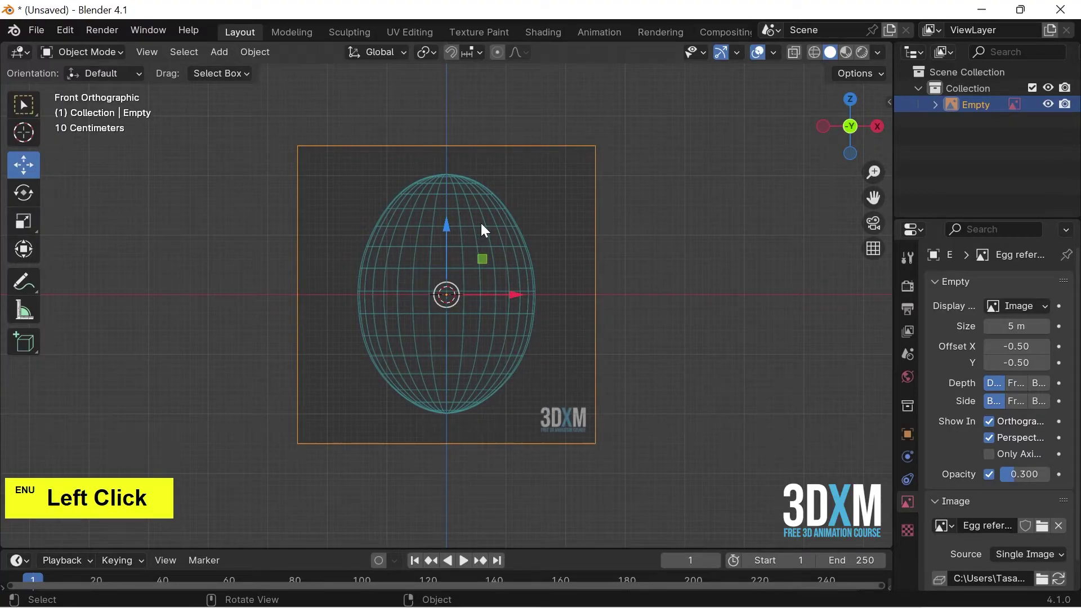
scroll(up, 3)
click(453, 231)
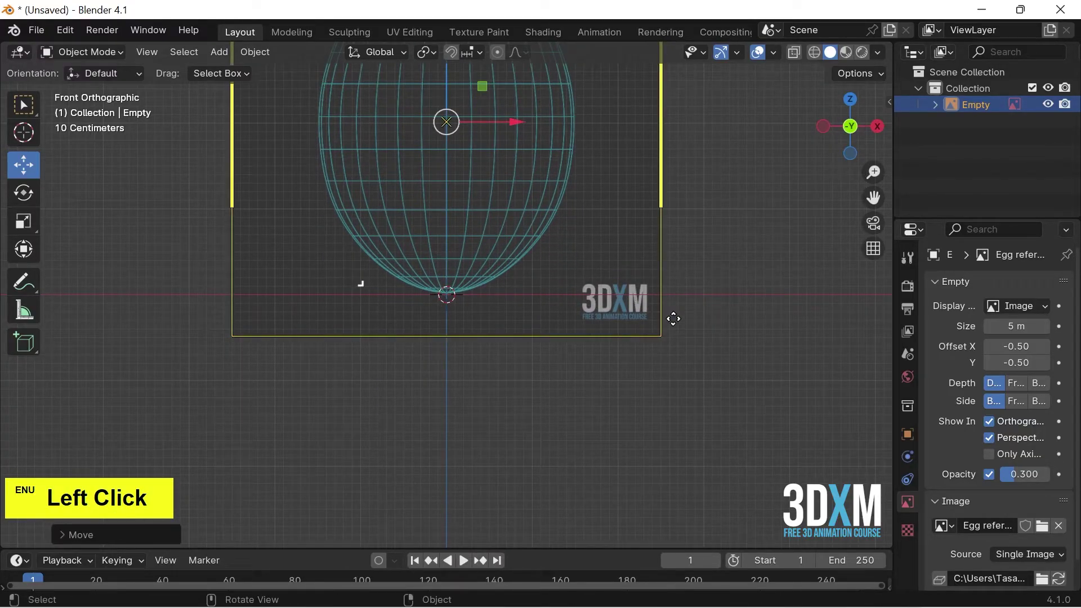
- Add a UV sphere, raise its mesh so its bottom rests on the origin, and select the reference image
click(225, 57)
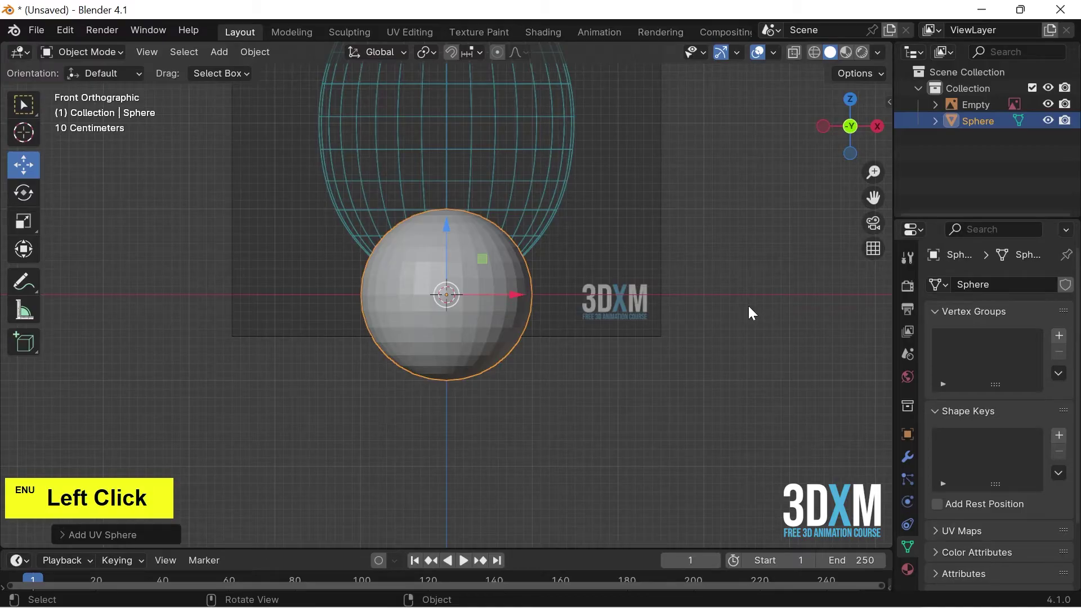
key(Tab)
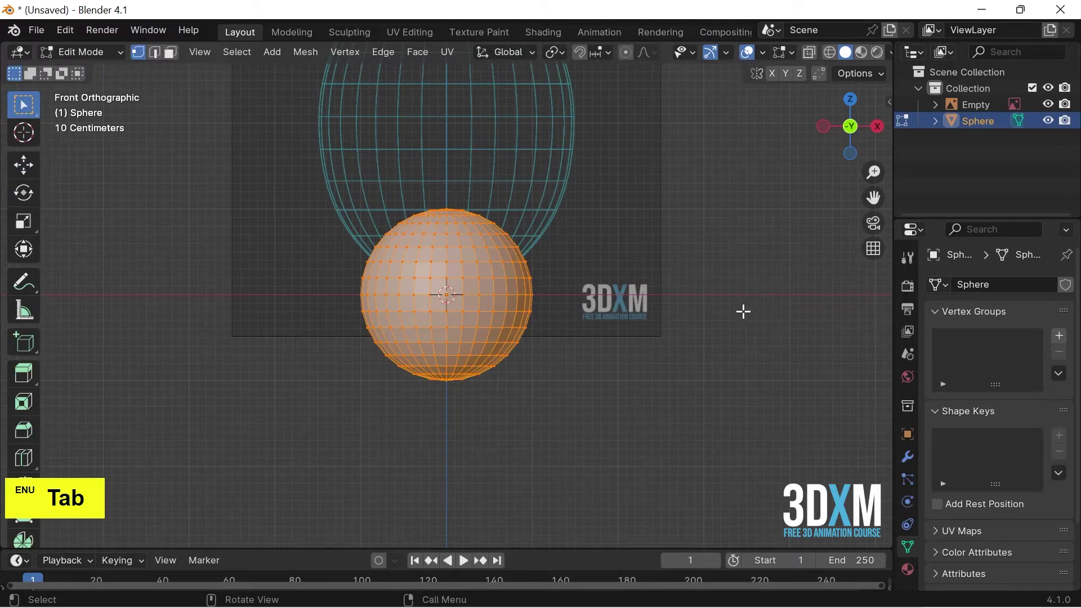
key(alt+z)
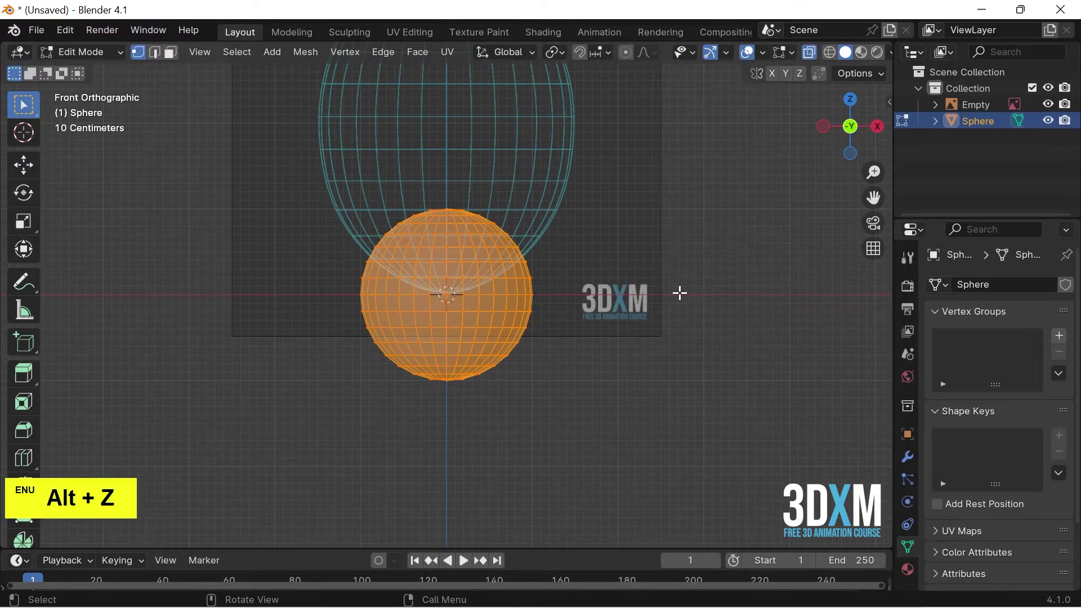
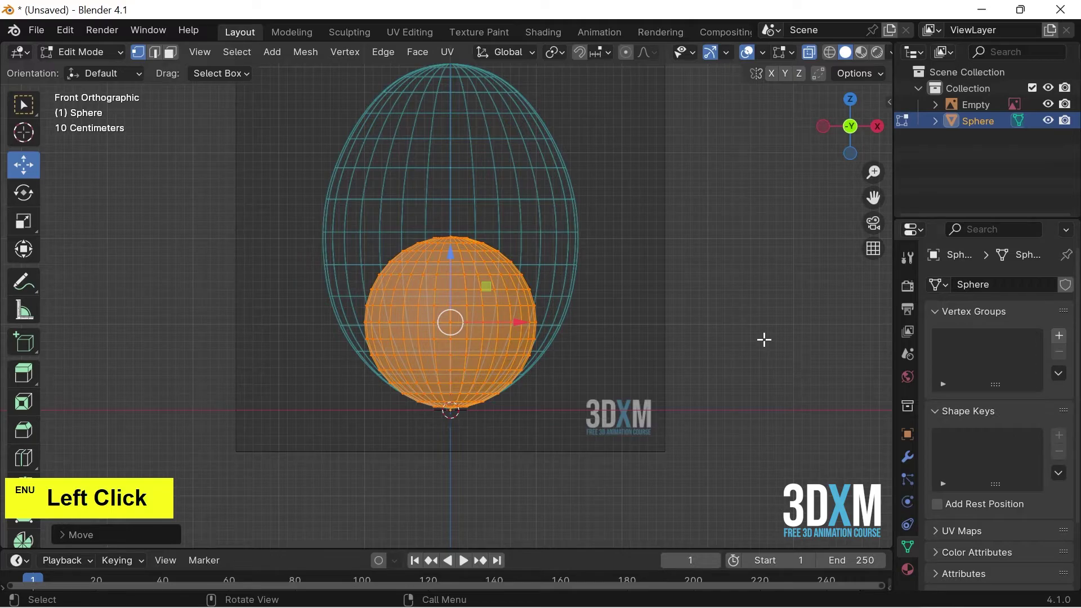
key(Tab)
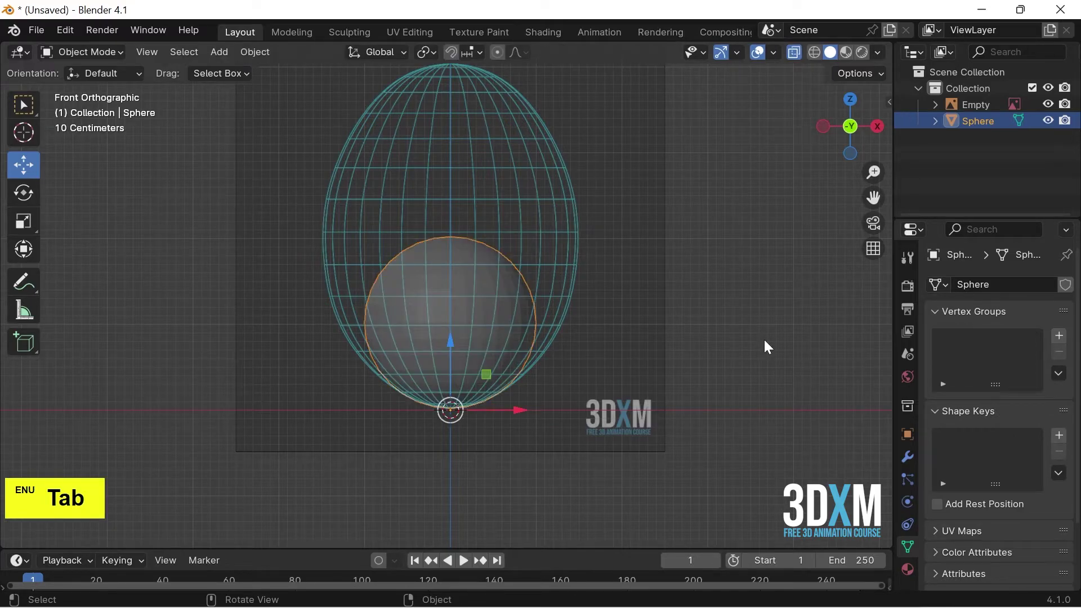
key(alt+z)
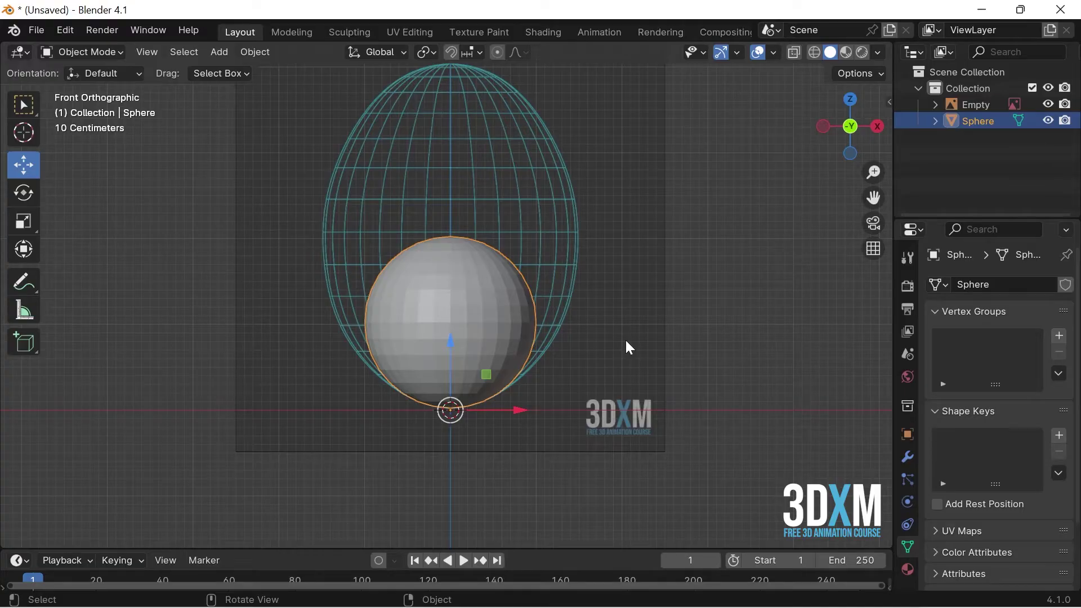
click(629, 344)
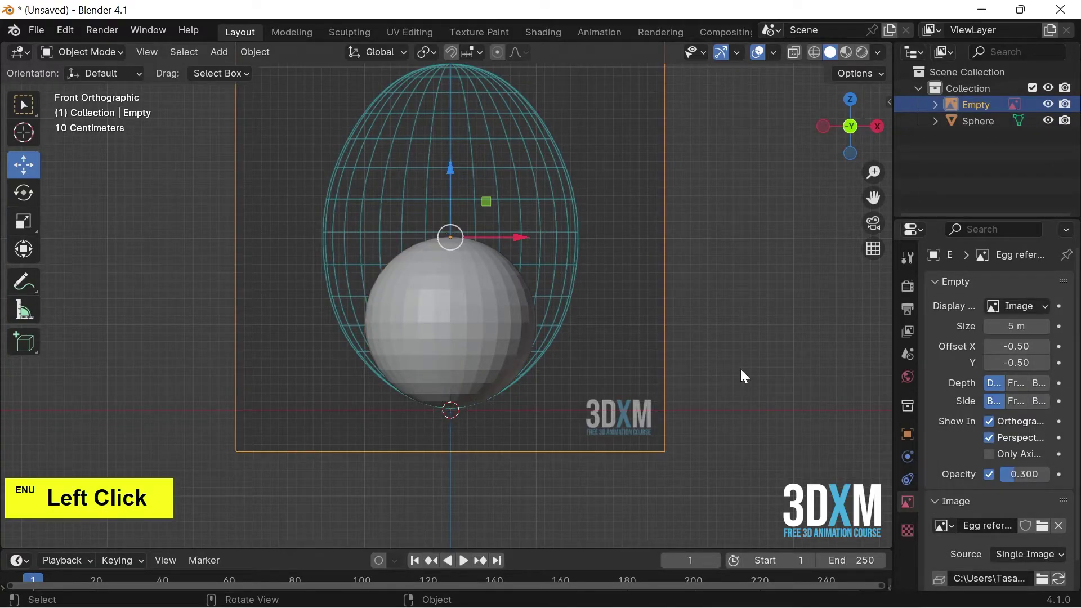
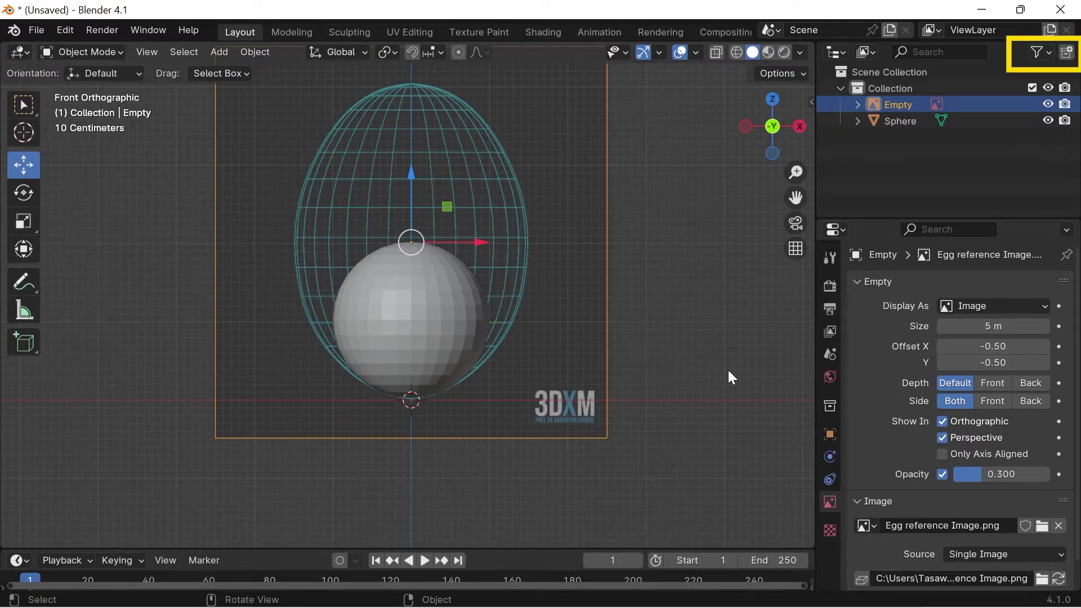
- Show the Selectable toggles in the Outliner and rename the reference Empty to 'Image'
click(1045, 58)
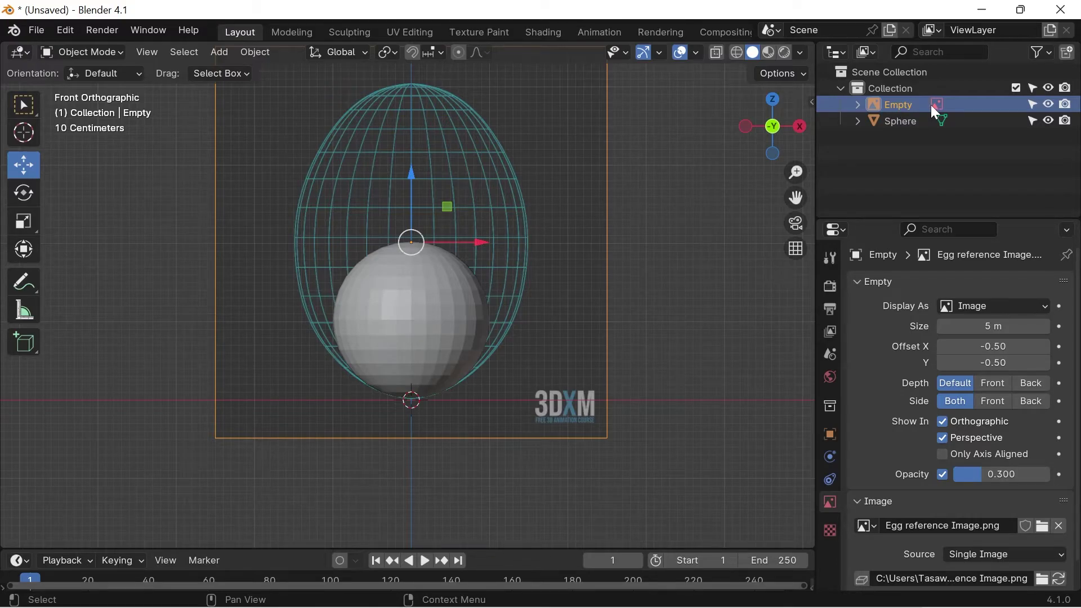
key(F2)
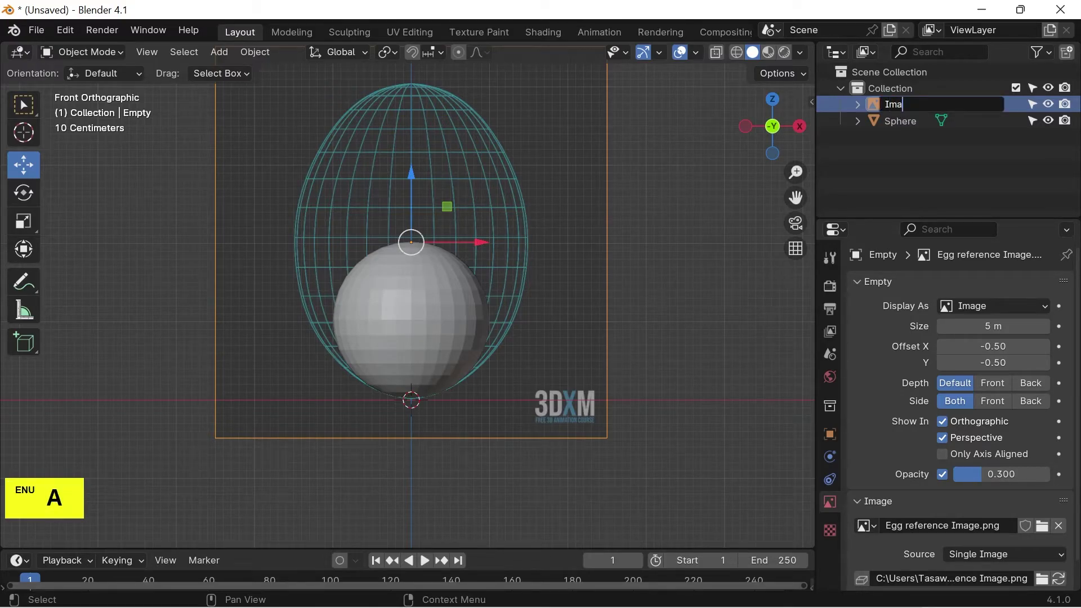
key(BackSpace)
key(e)
key(Return)
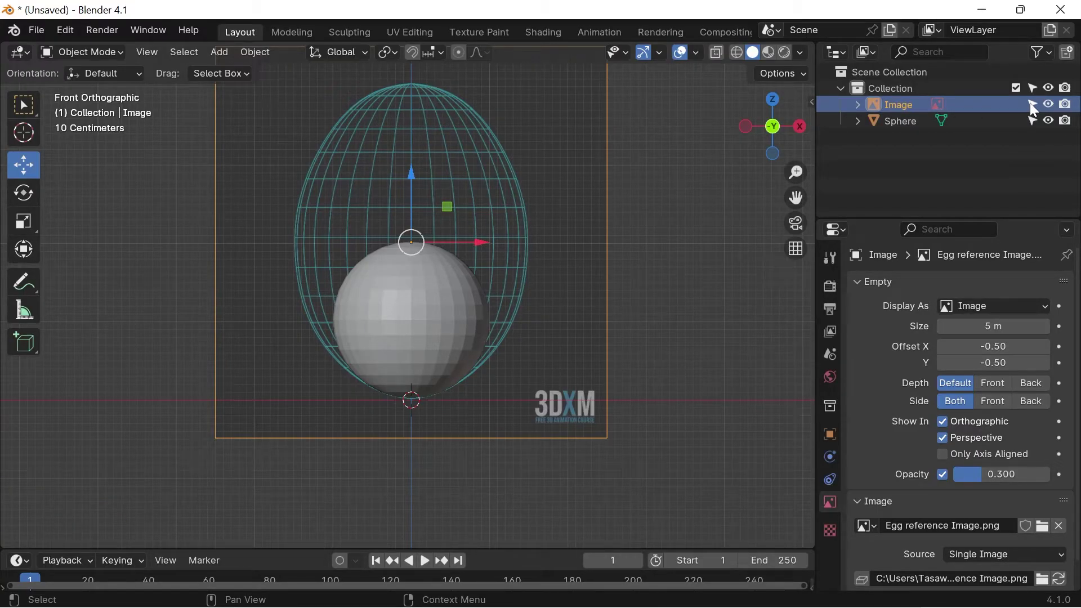
- Make the Image object unselectable so only the sphere can be picked
click(1036, 105)
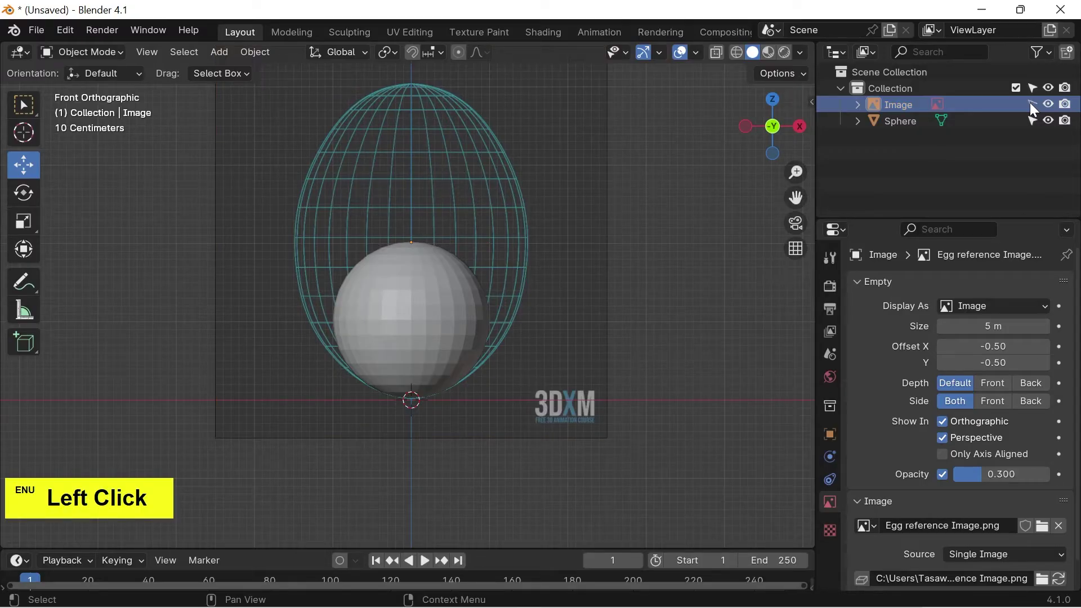
click(580, 135)
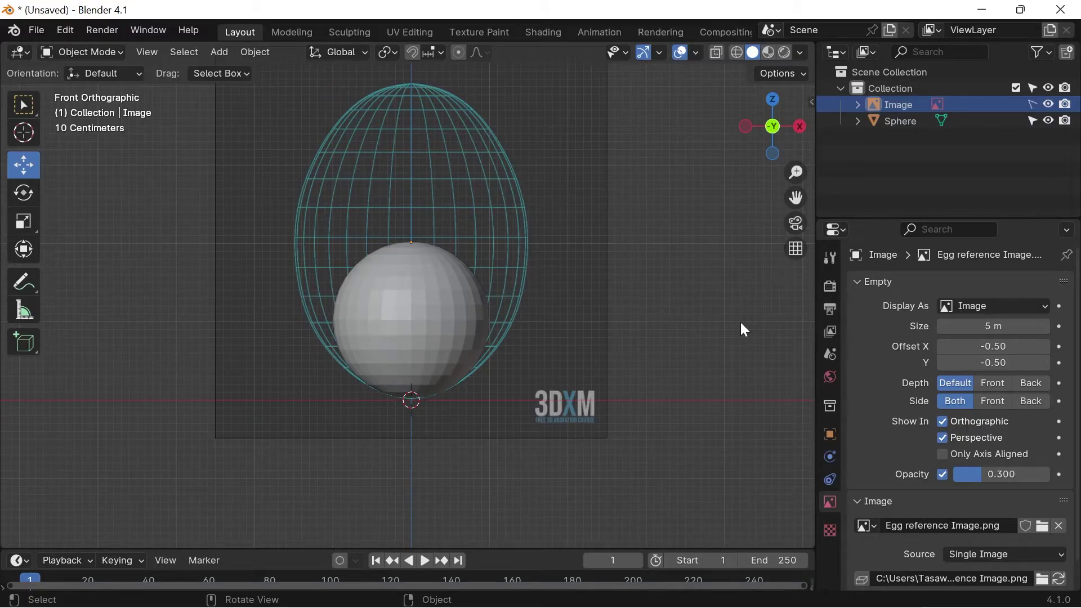
click(713, 245)
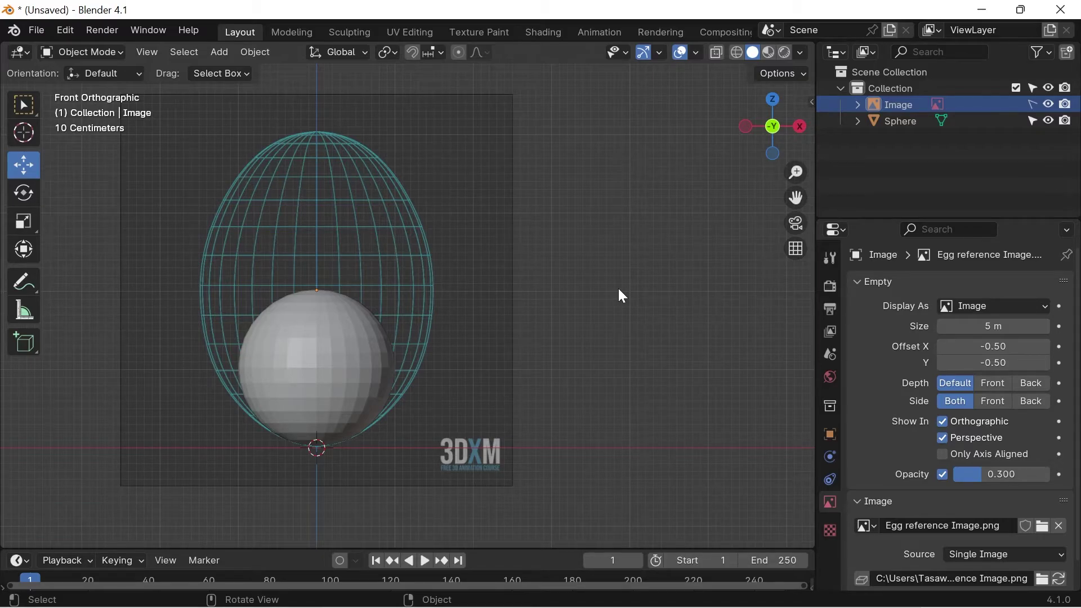
- Add a cube and a second UV sphere to the scene beside the egg
click(228, 54)
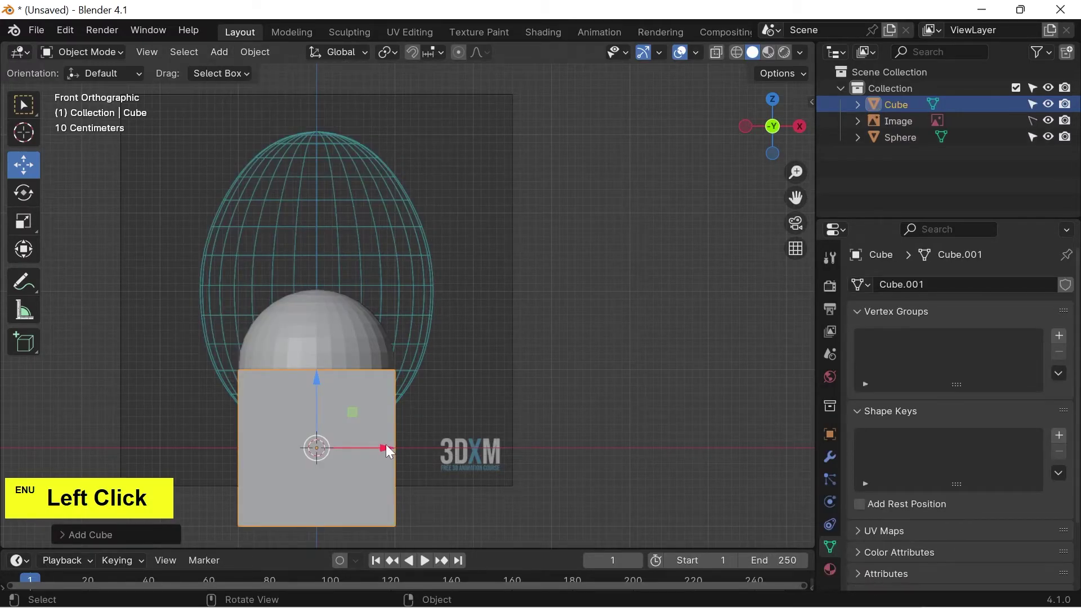
scroll(down, 3)
click(690, 378)
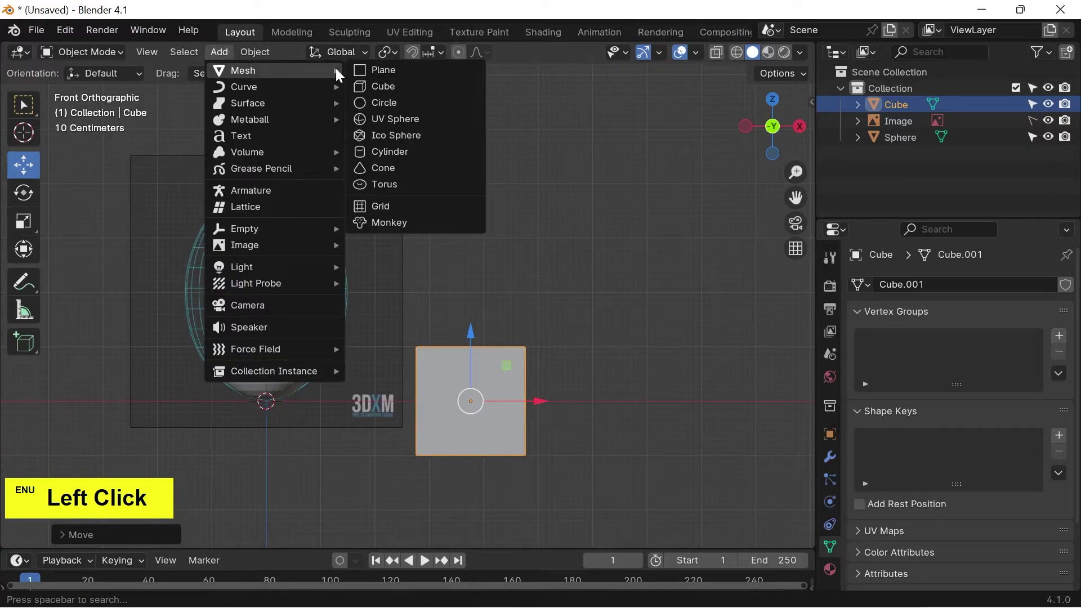
click(398, 125)
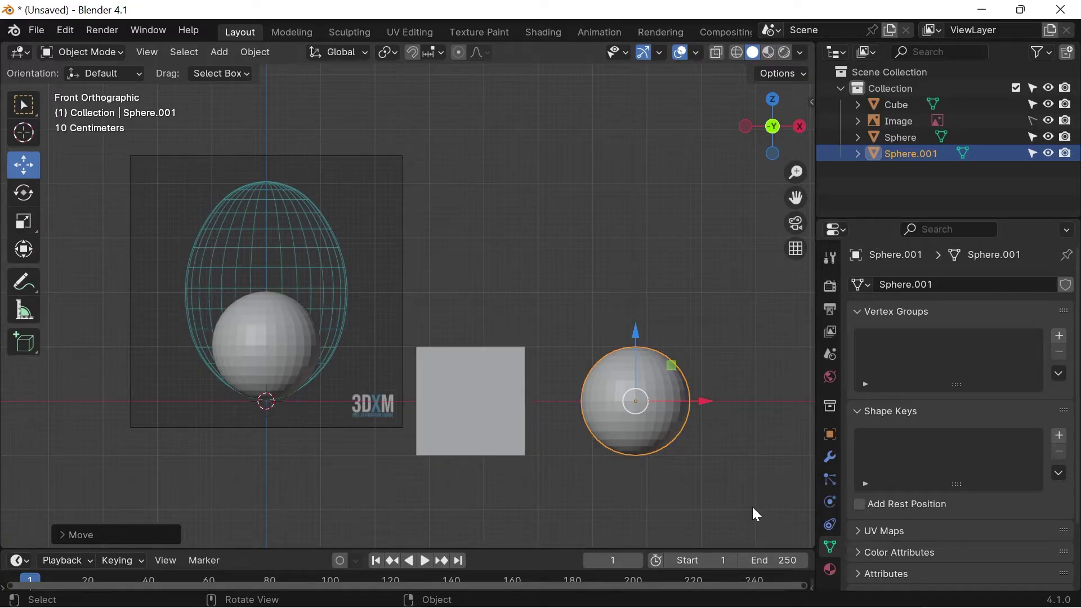
scroll(up, 3)
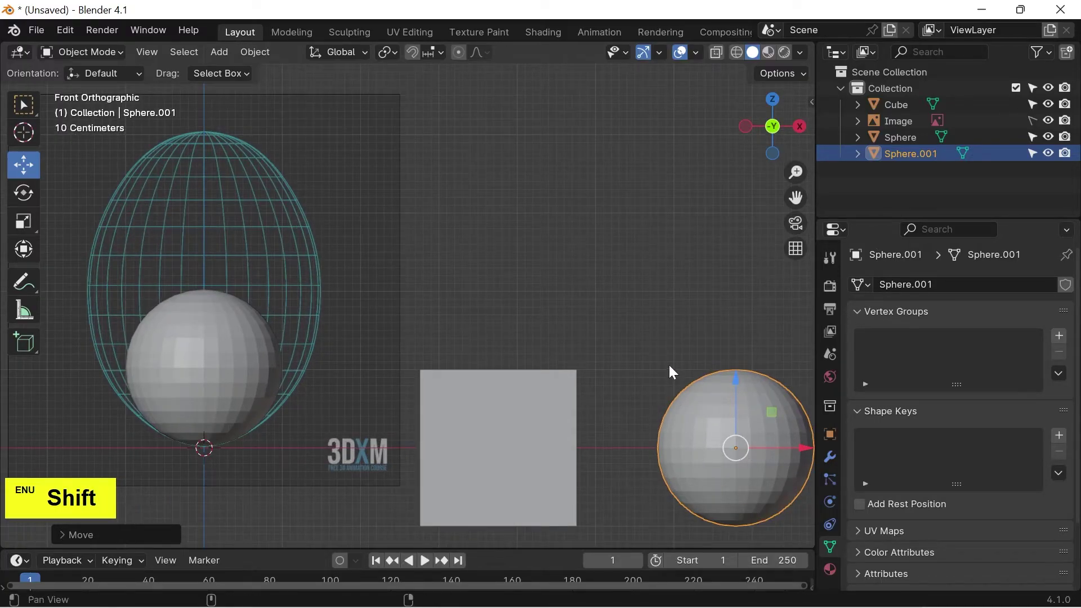
click(672, 367)
scroll(up, 3)
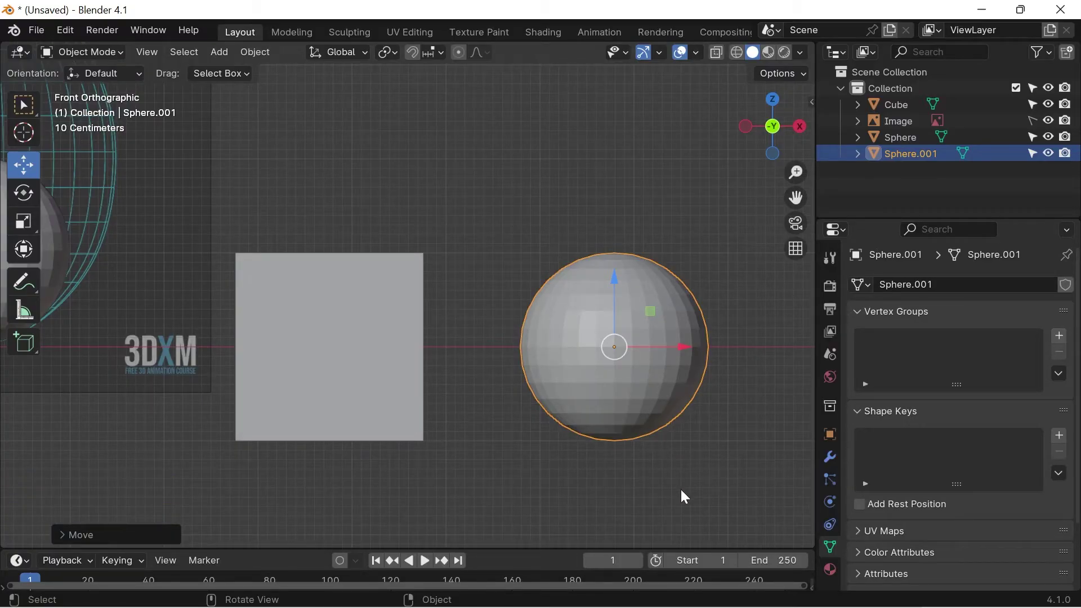
- Preview a rotation on the cube and on the new sphere, cancelling both
click(379, 381)
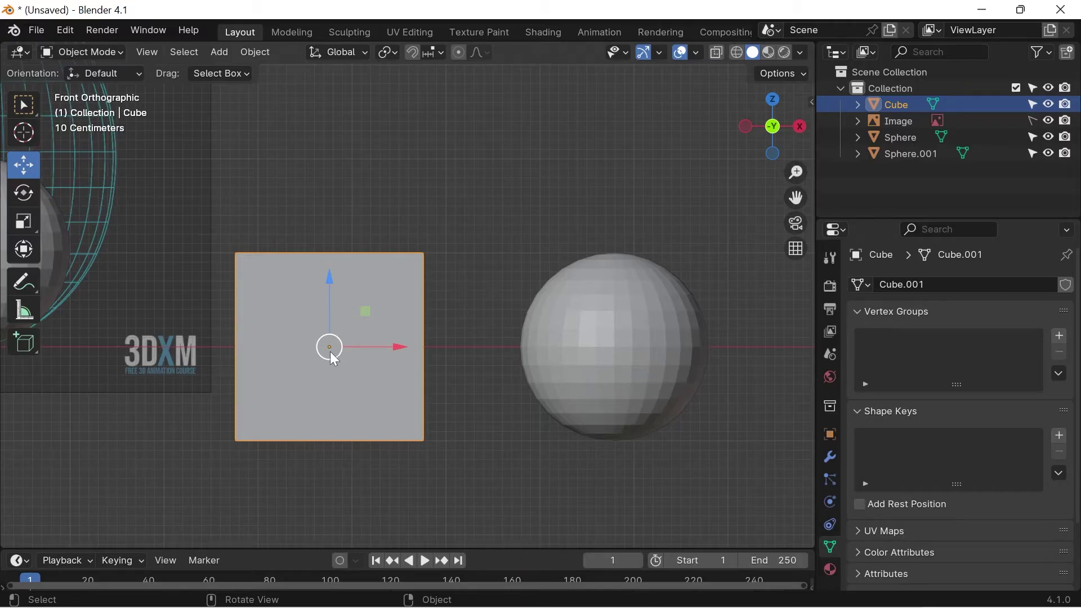
key(r)
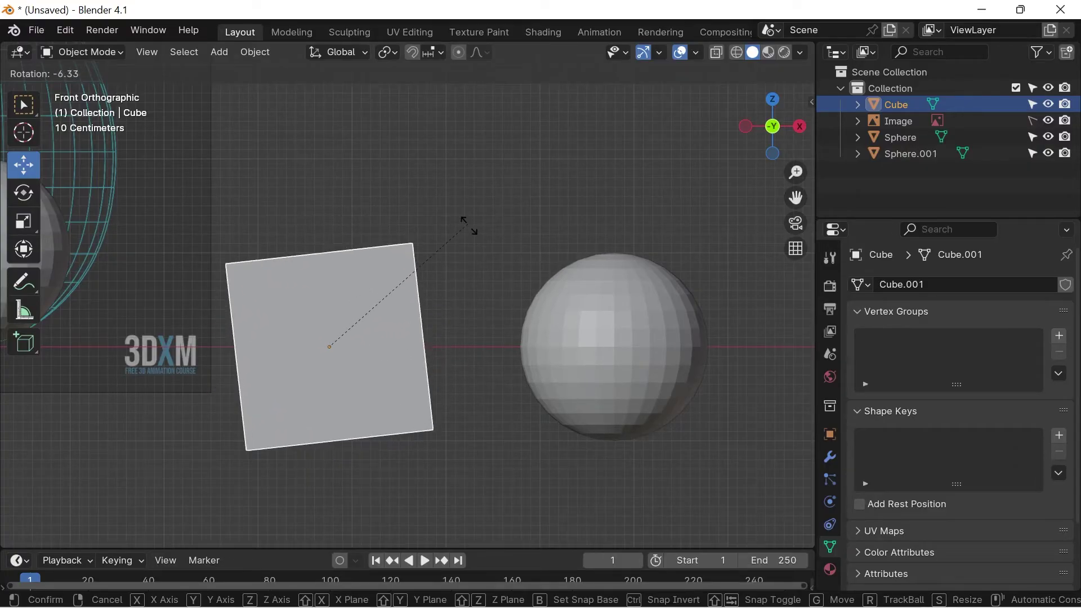
right_click(479, 241)
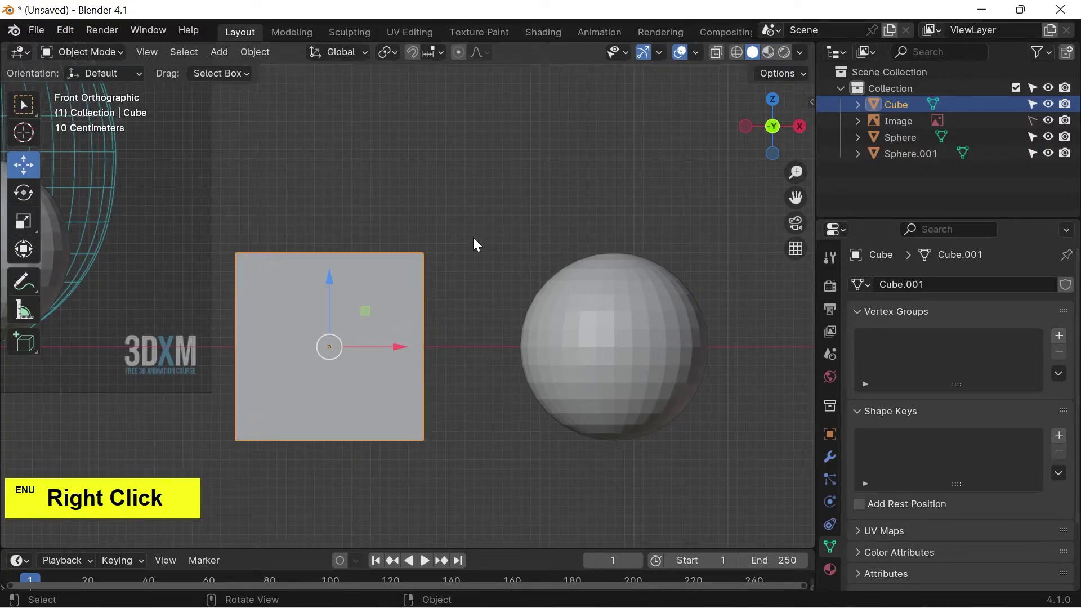
click(626, 347)
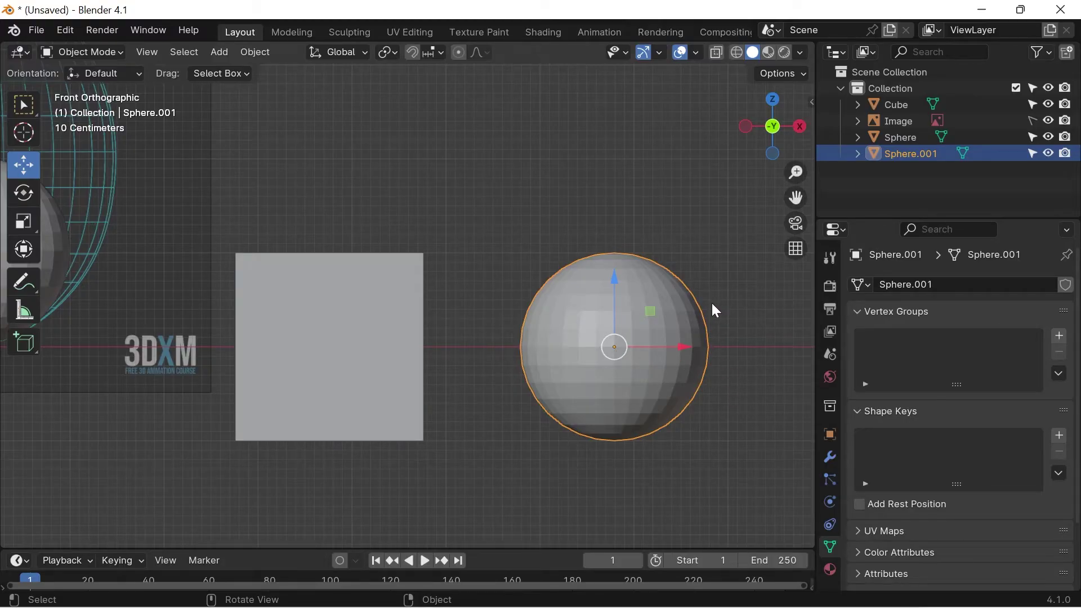
key(r)
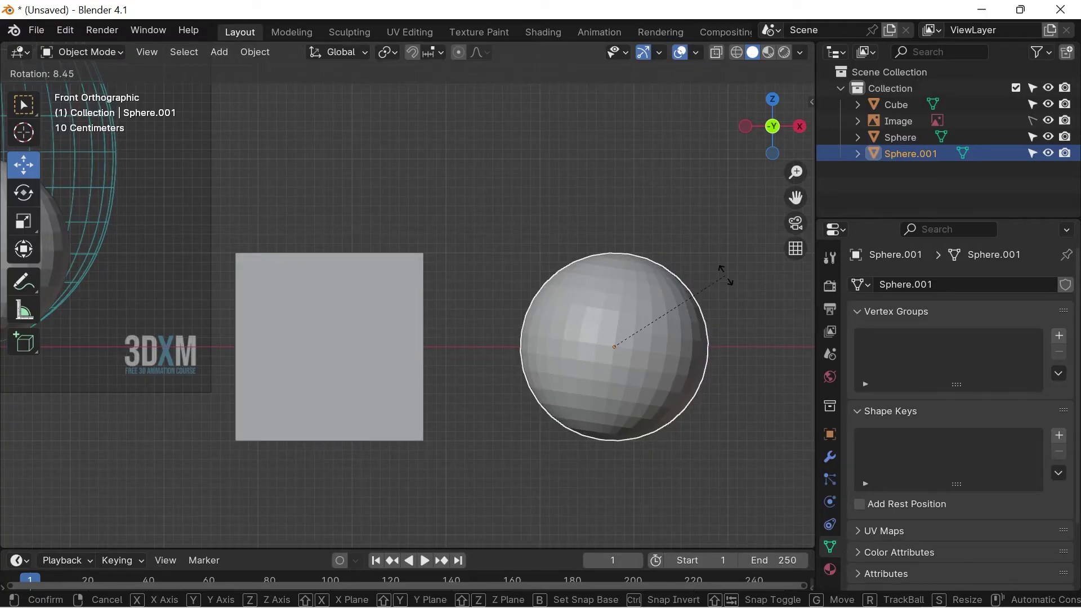
right_click(725, 238)
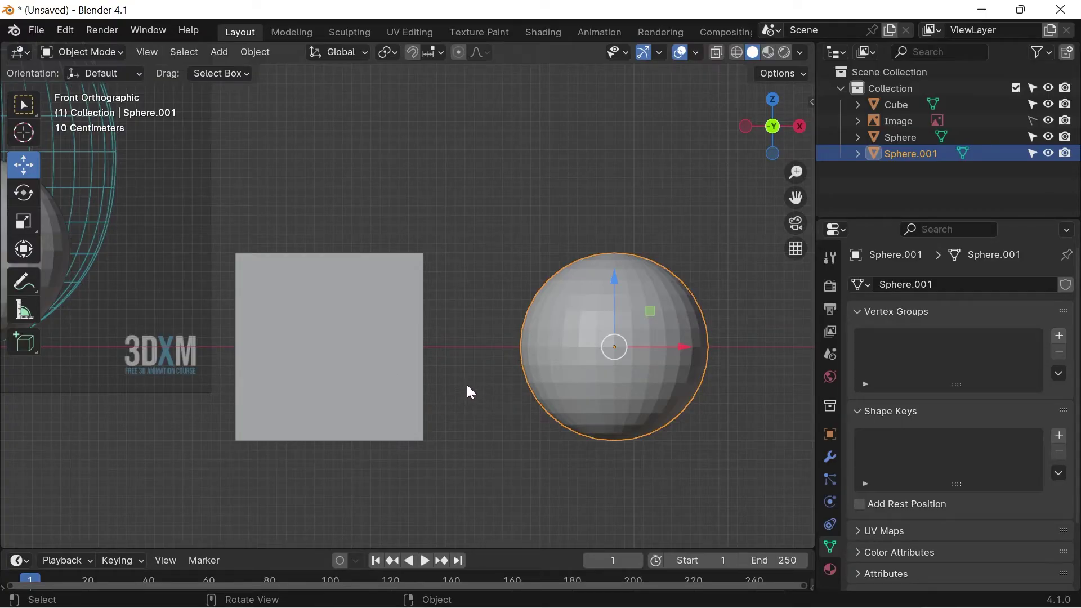
- Preview and cancel a rotation on the original sphere, then make Sphere.001 active
click(411, 399)
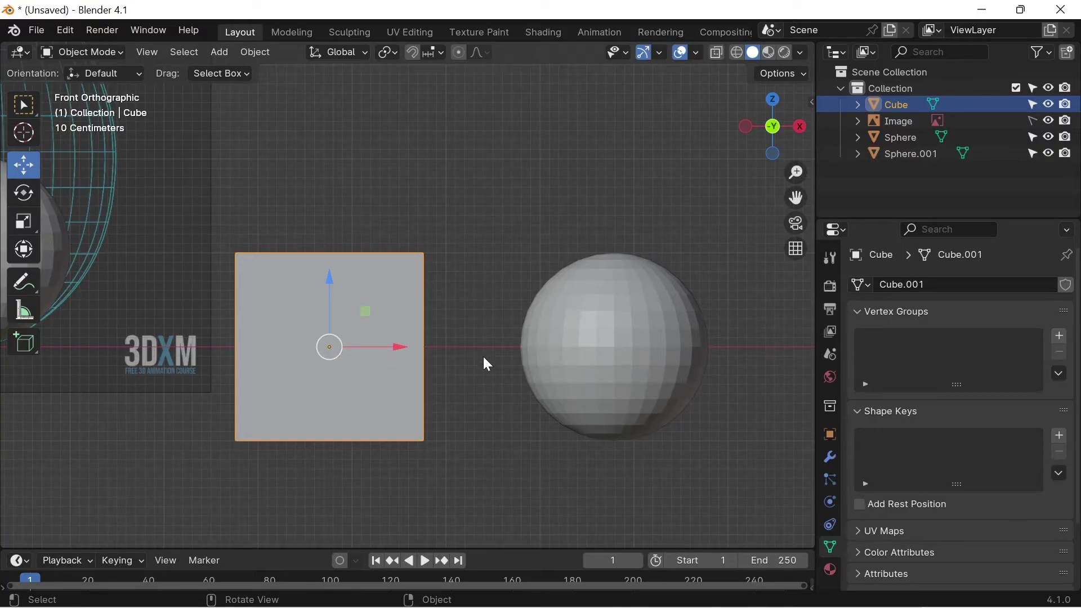
scroll(down, 3)
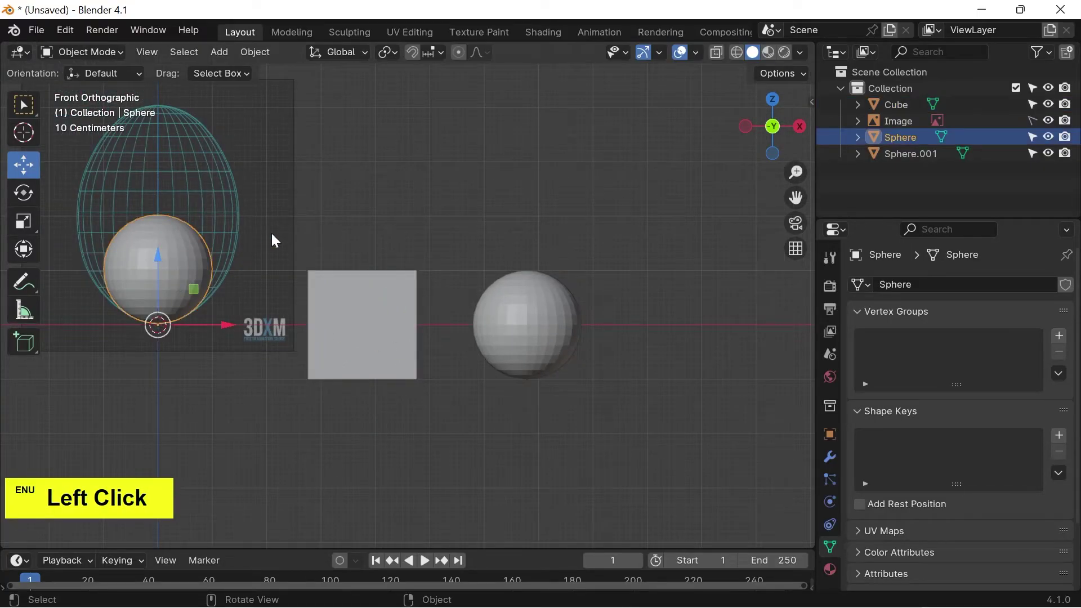
key(Left)
click(363, 209)
scroll(up, 3)
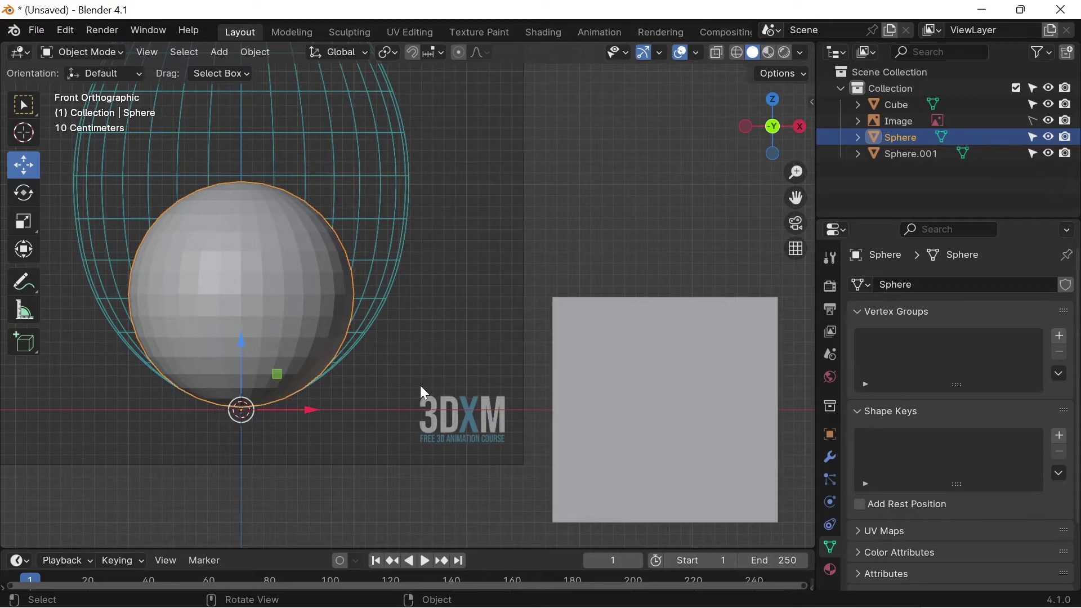
key(r)
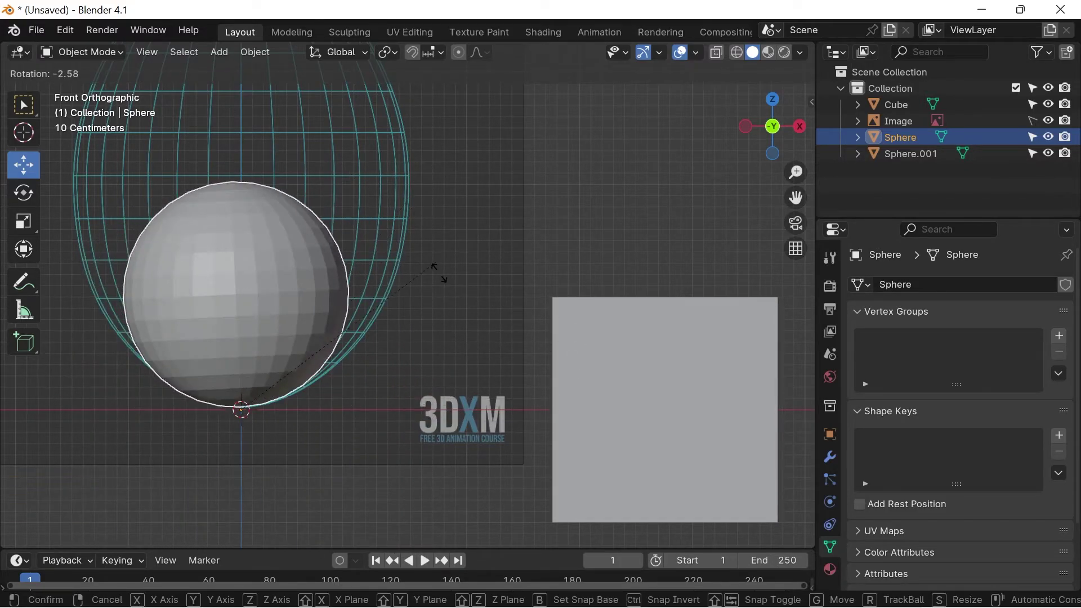
right_click(507, 255)
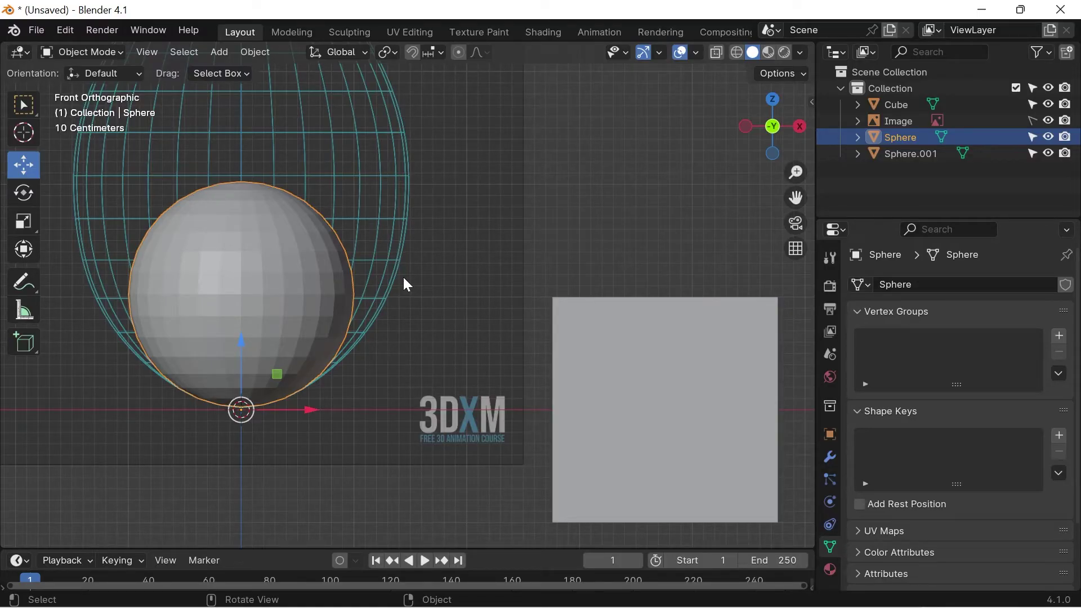
scroll(down, 3)
click(569, 232)
click(558, 350)
scroll(up, 3)
click(755, 478)
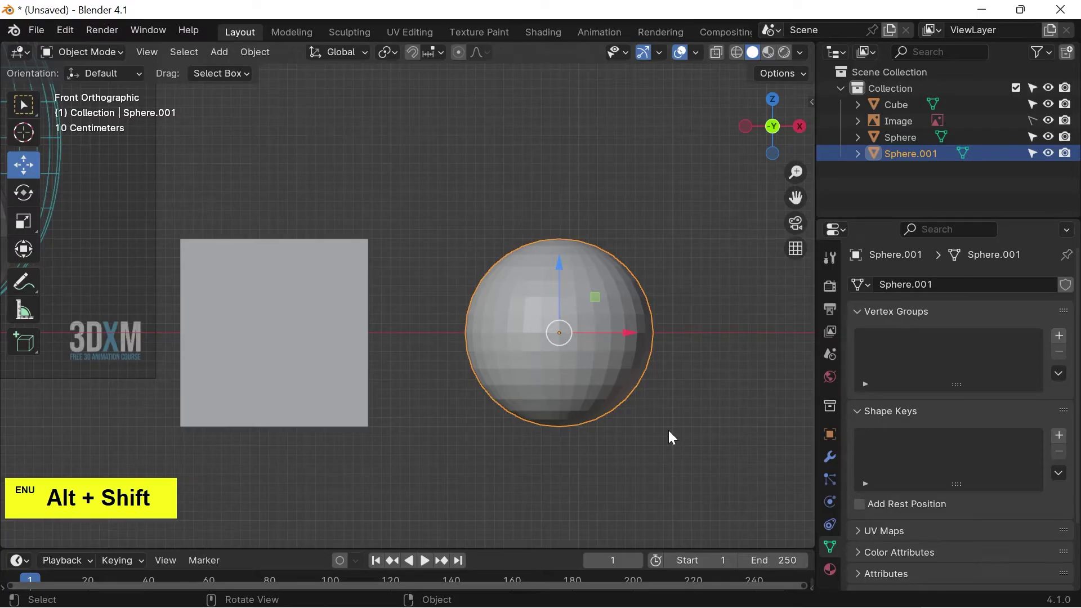
- Raise Sphere.001's vertices along Z above its origin, cancel a trial rotation, and return to Select Box
key(Tab)
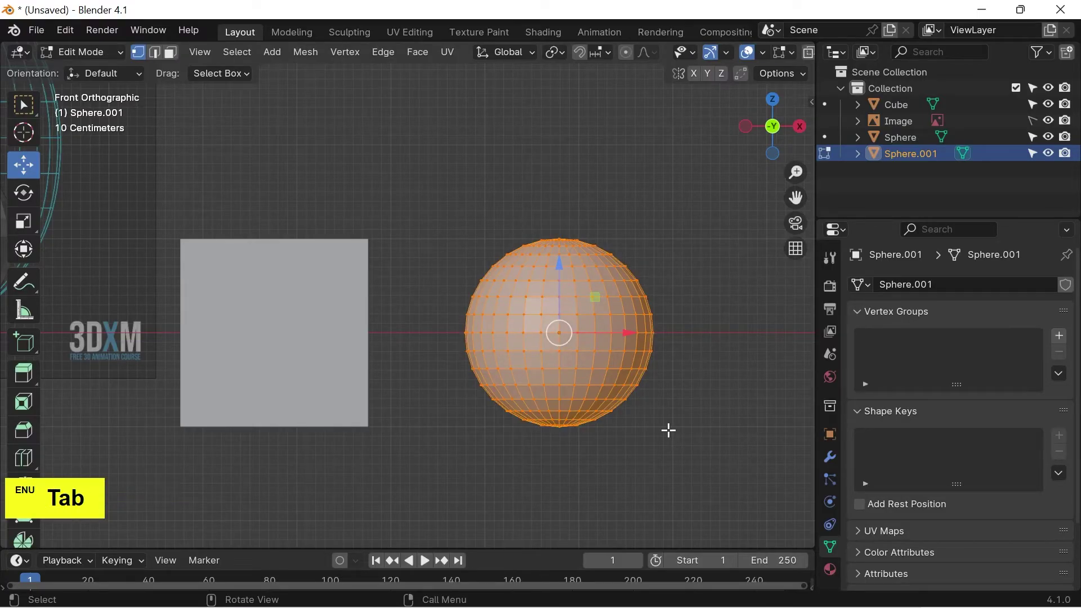
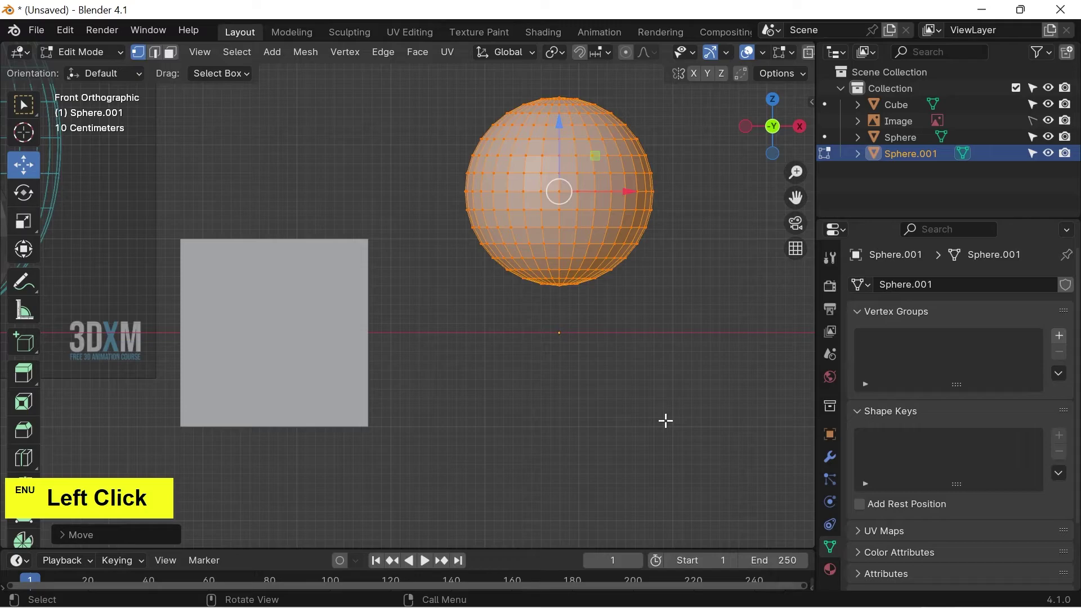
key(Tab)
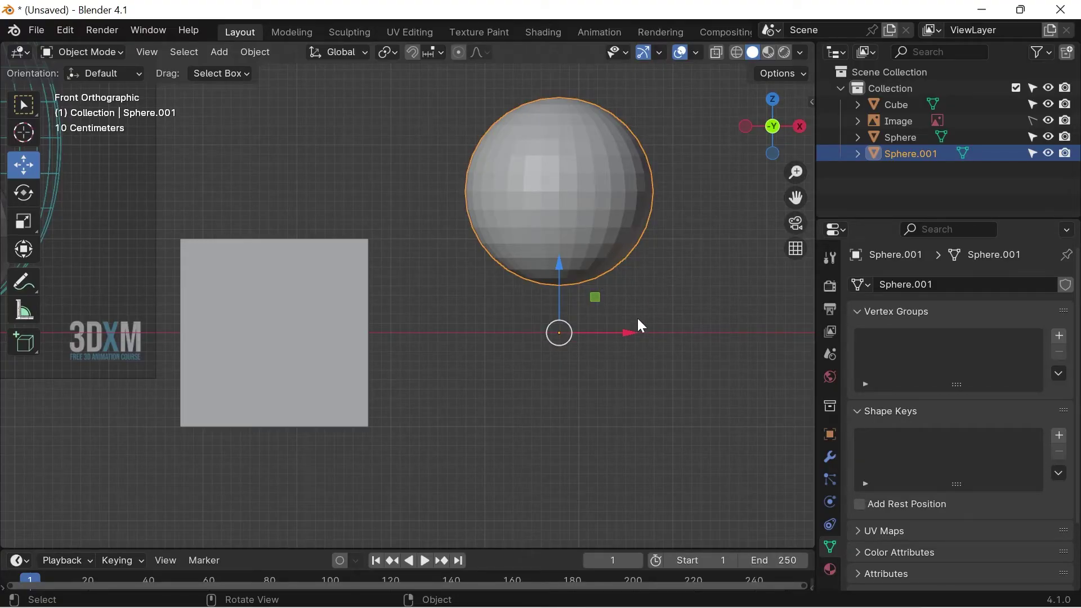
click(570, 214)
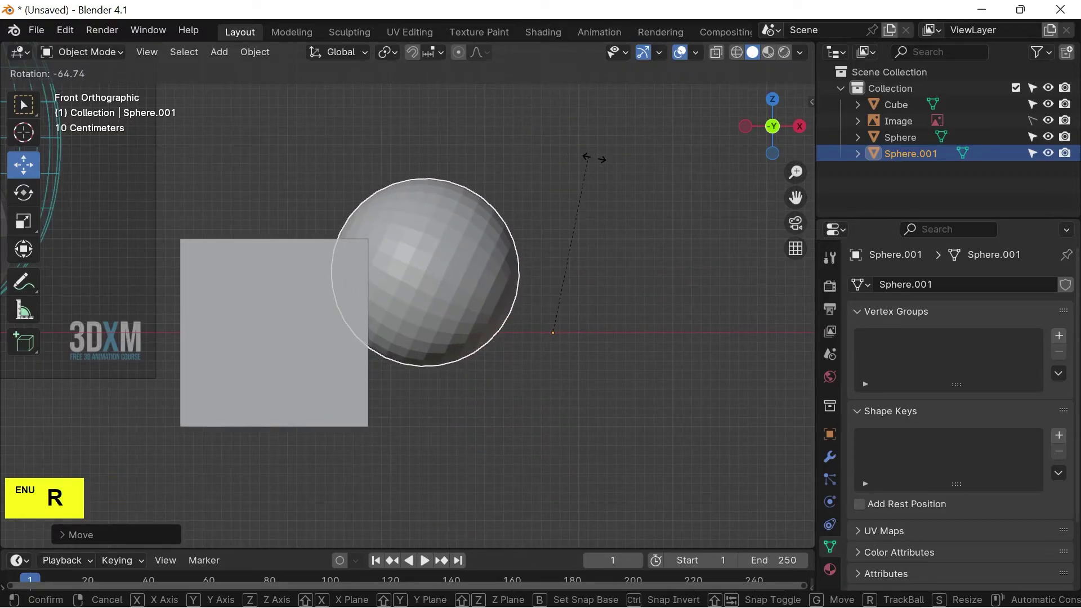
right_click(672, 206)
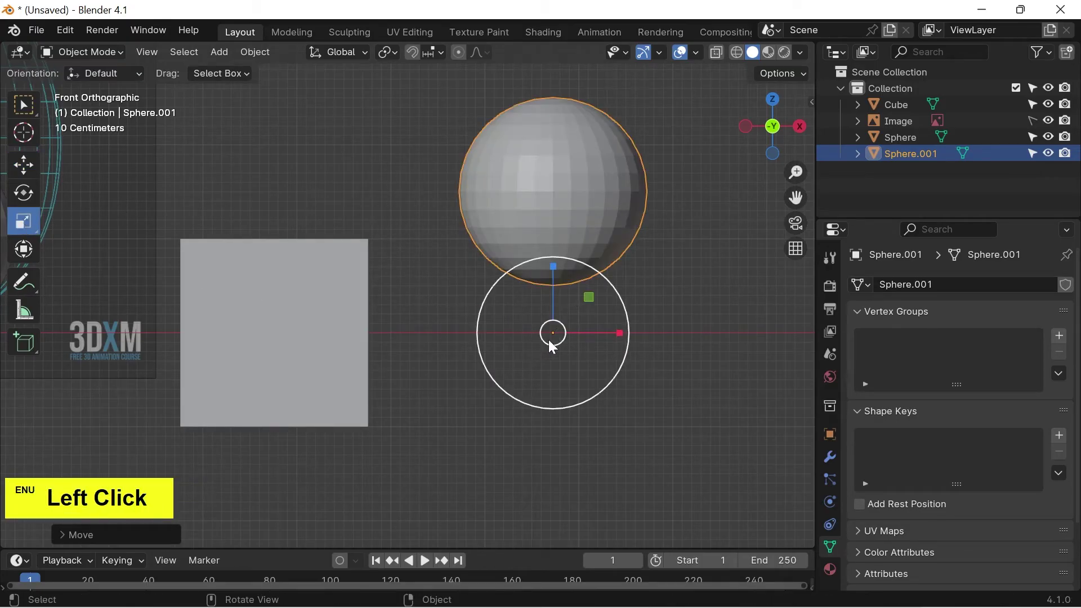
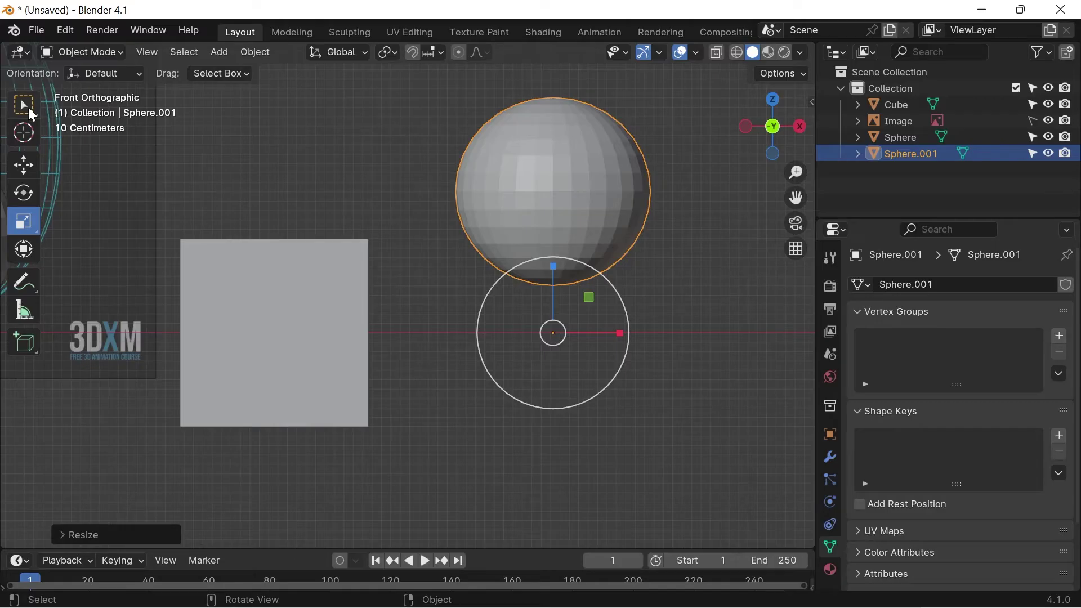
click(28, 112)
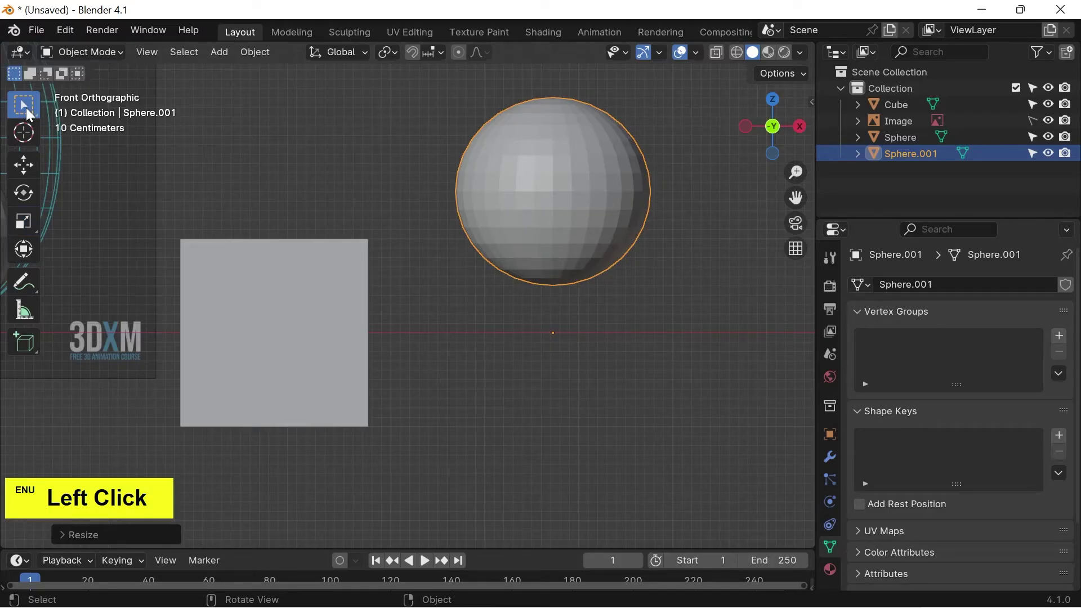
- Set Sphere.001's origin to the centre of its geometry
right_click(546, 179)
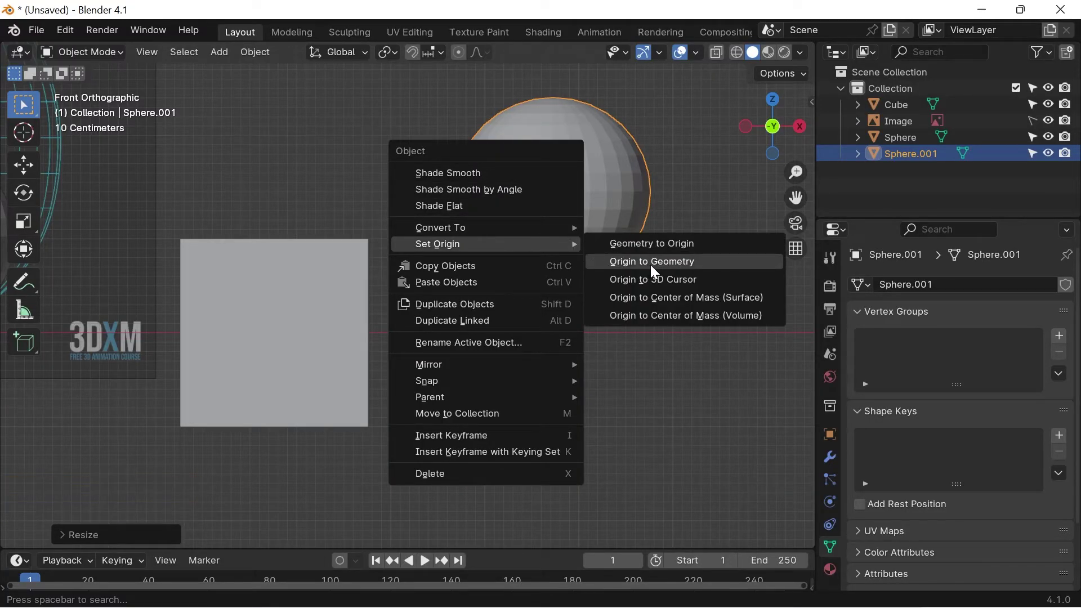
click(654, 269)
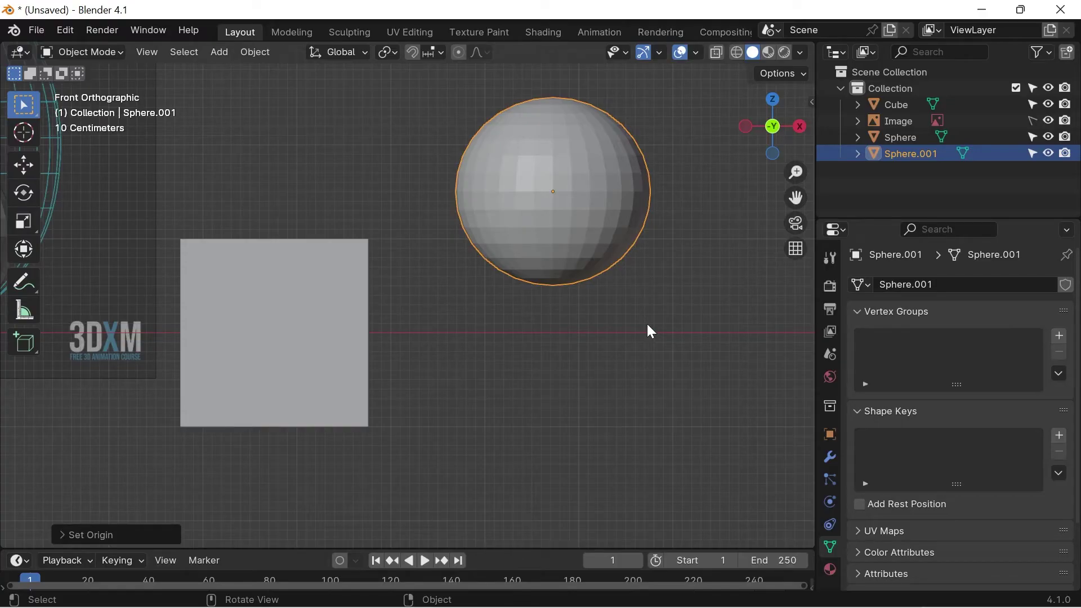
click(396, 61)
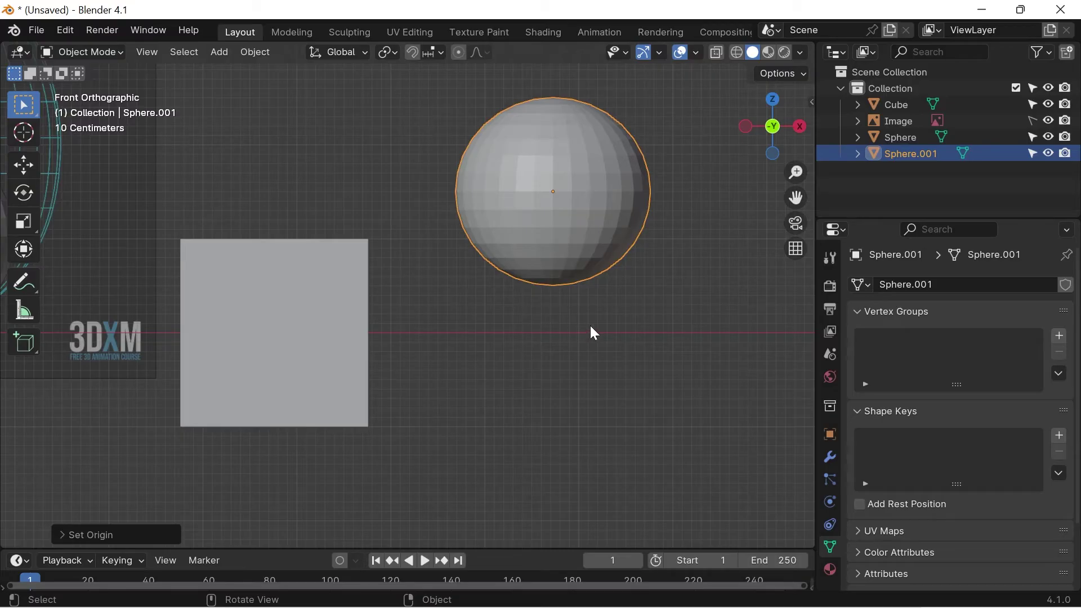
- Preview and cancel a rotation on the cube, then show the Transform Pivot Point choices
click(349, 292)
key(r)
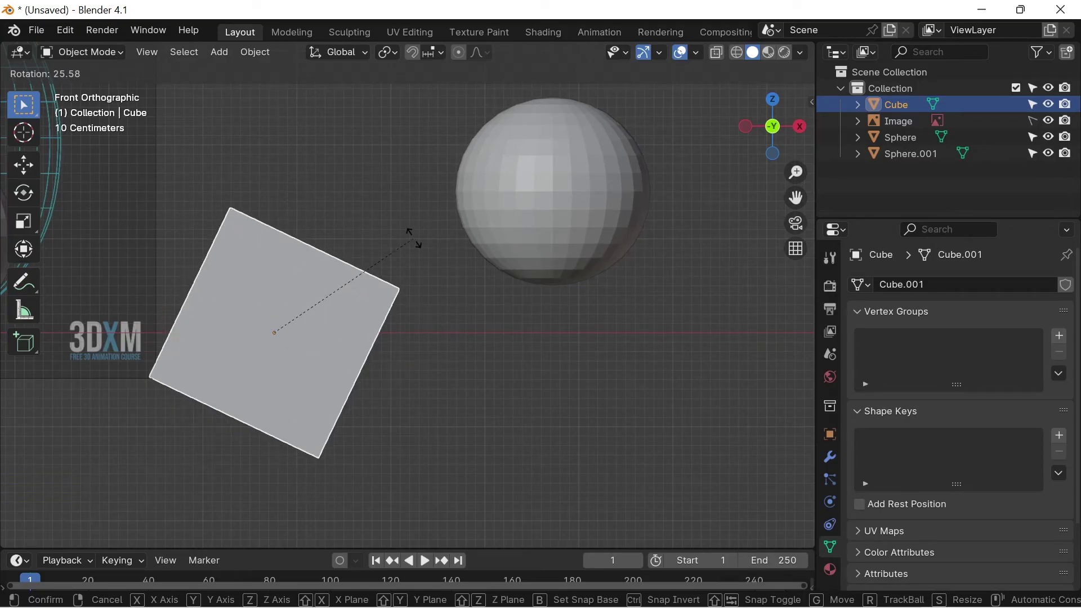
right_click(375, 184)
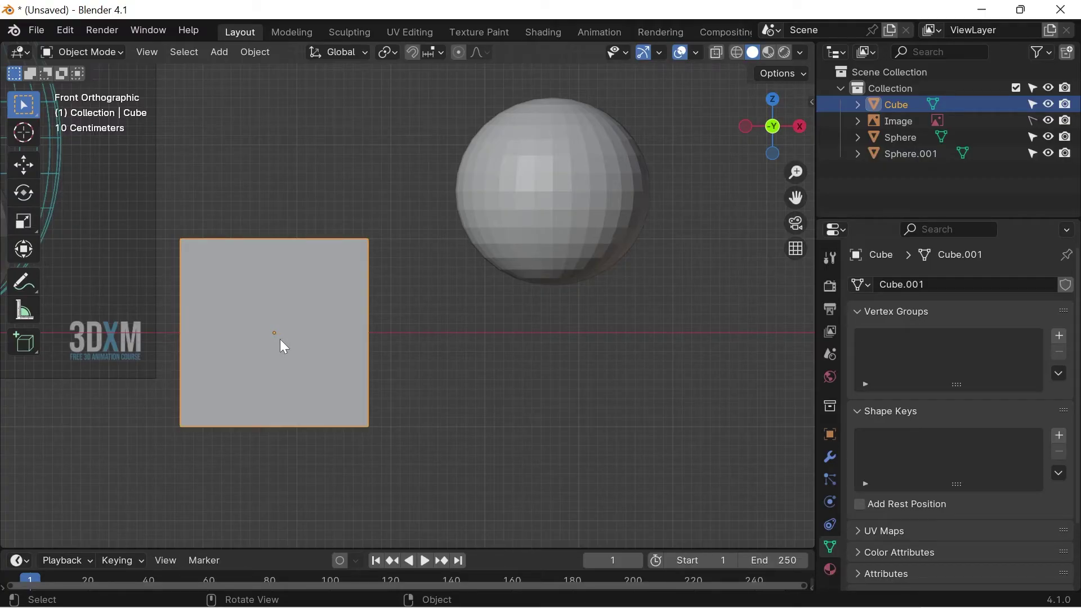
click(263, 187)
- Cancel trial scale, rotate and move on the cube, then set Transform Pivot Point to 3D Cursor
click(379, 218)
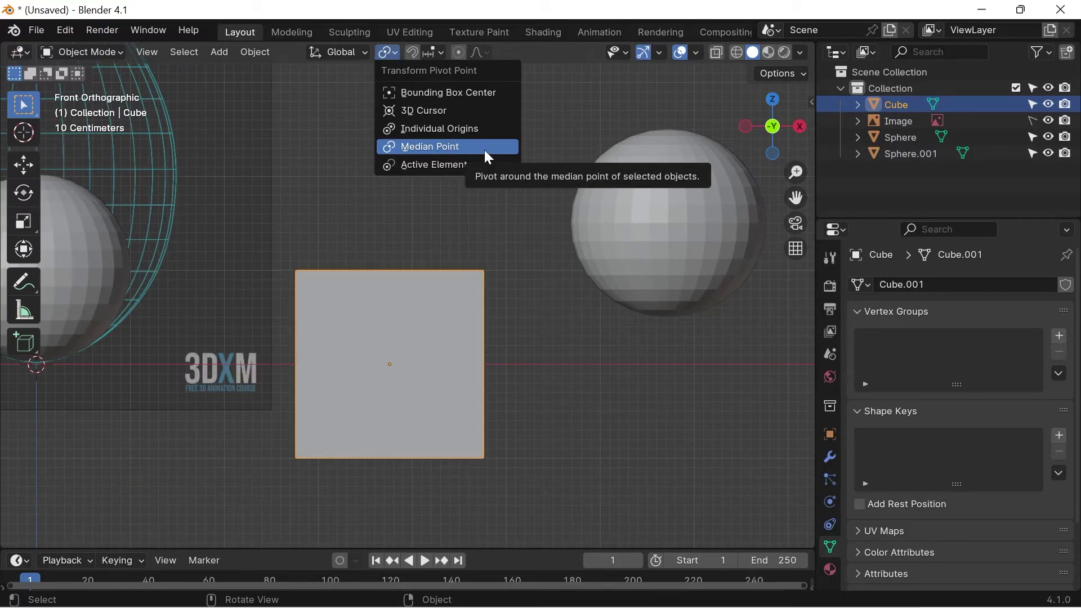
click(464, 297)
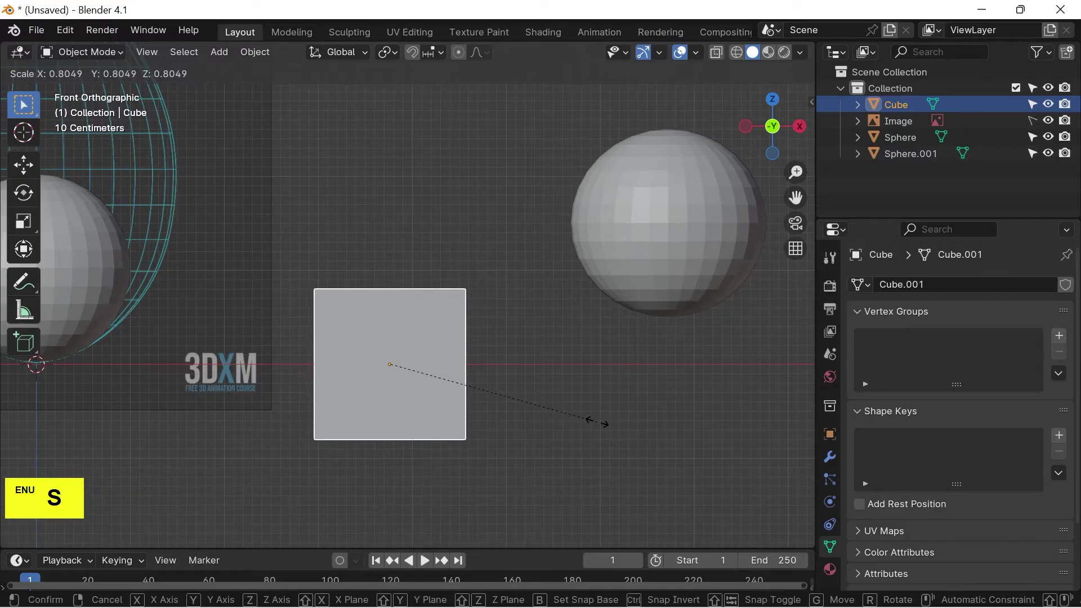
right_click(592, 425)
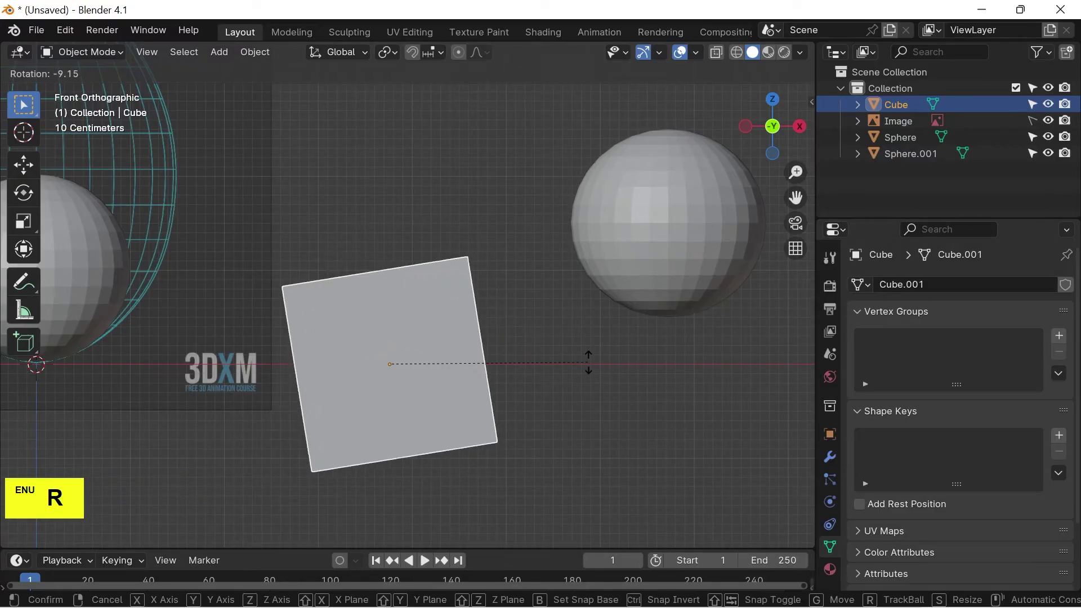
right_click(578, 373)
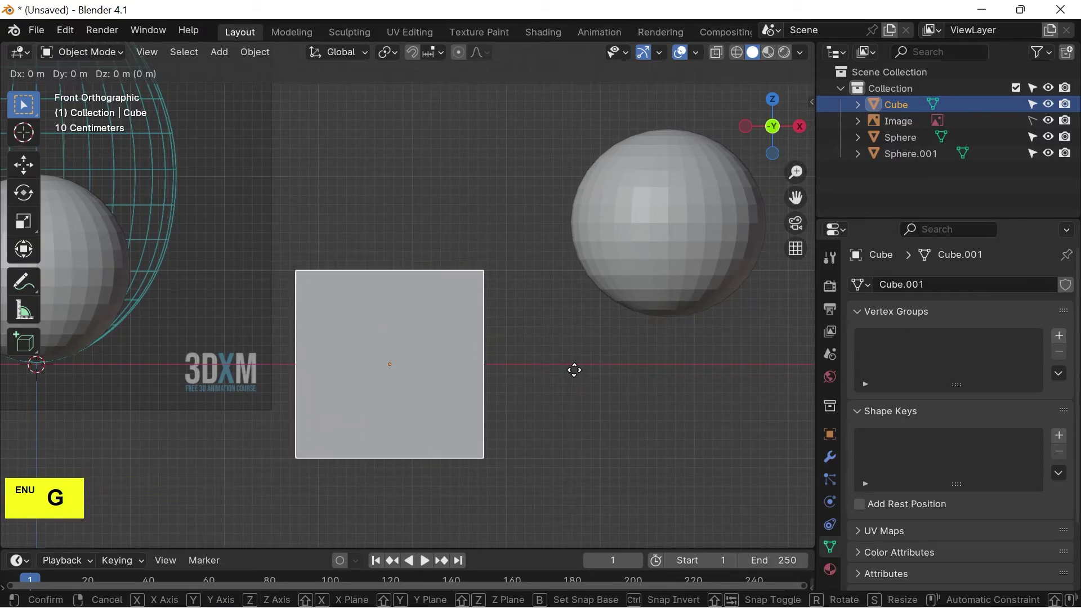
key(g)
right_click(604, 377)
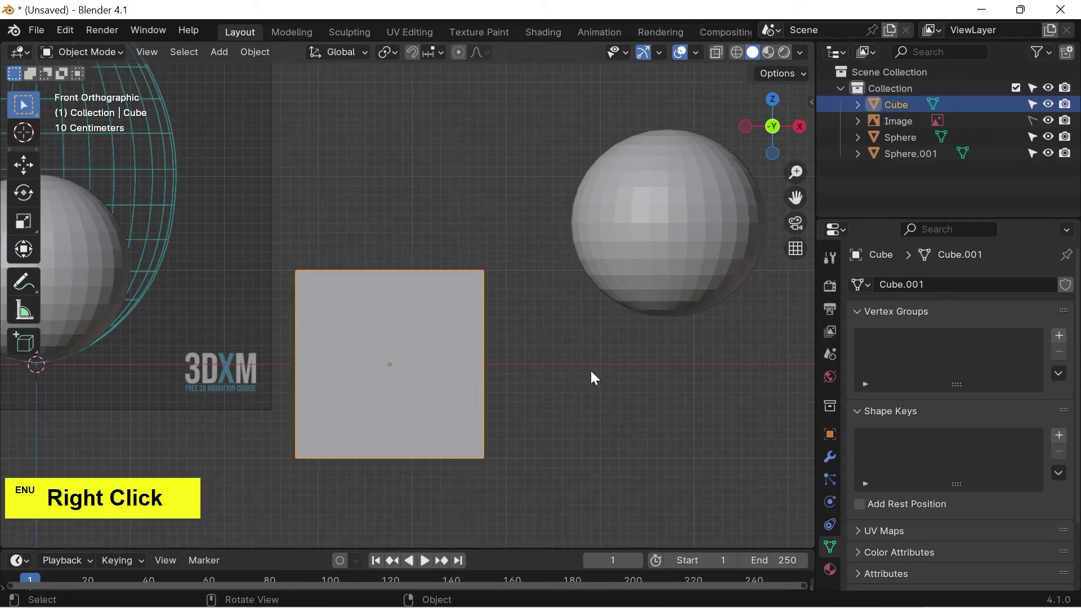
click(400, 58)
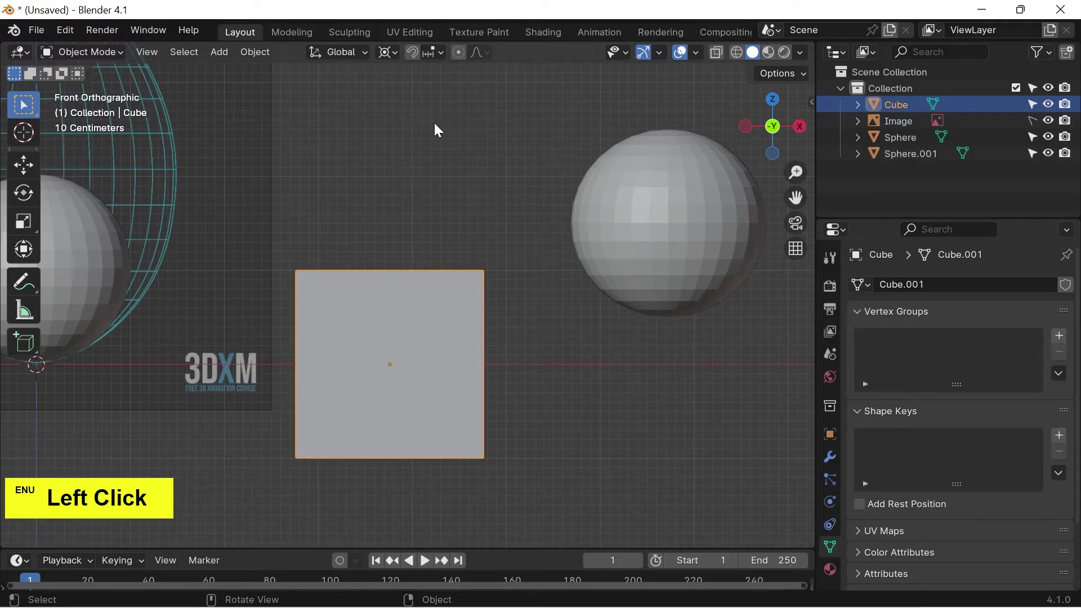
- Test rotating the second sphere around the 3D cursor, cancelling each attempt
scroll(down, 3)
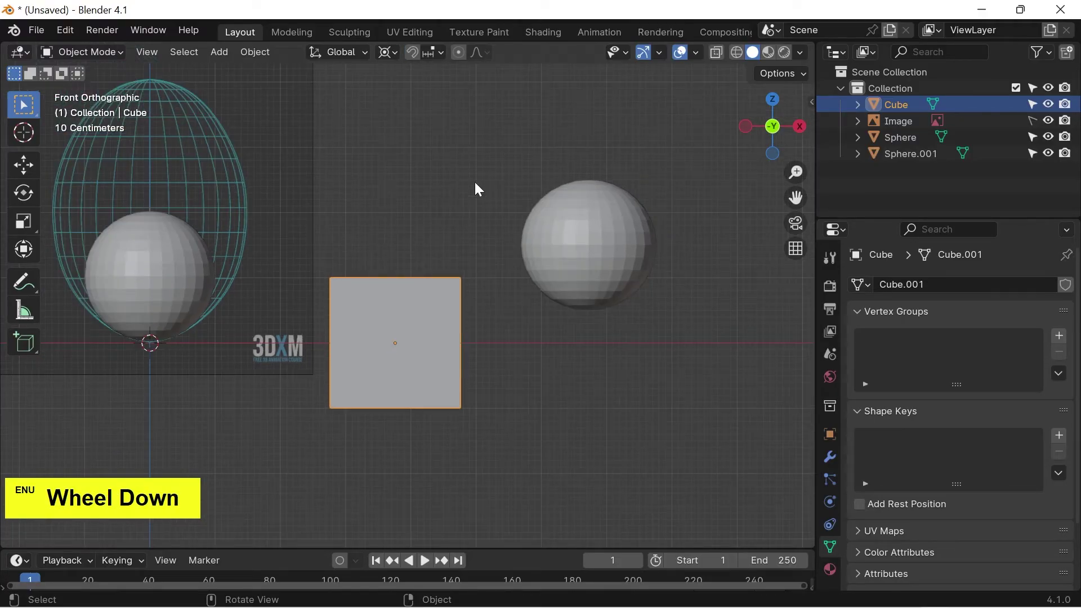
click(582, 233)
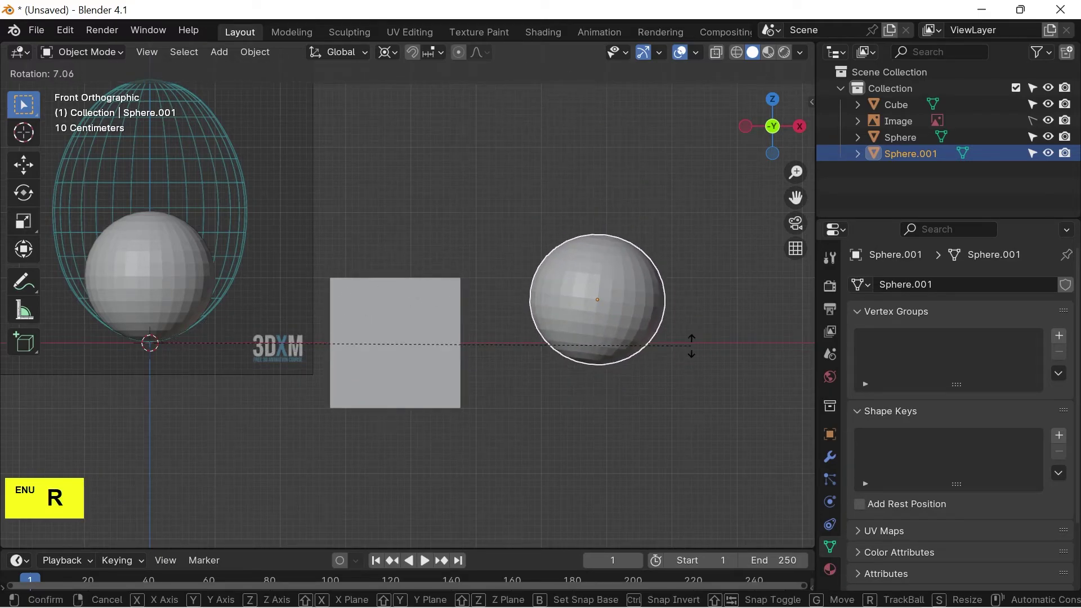
key(r)
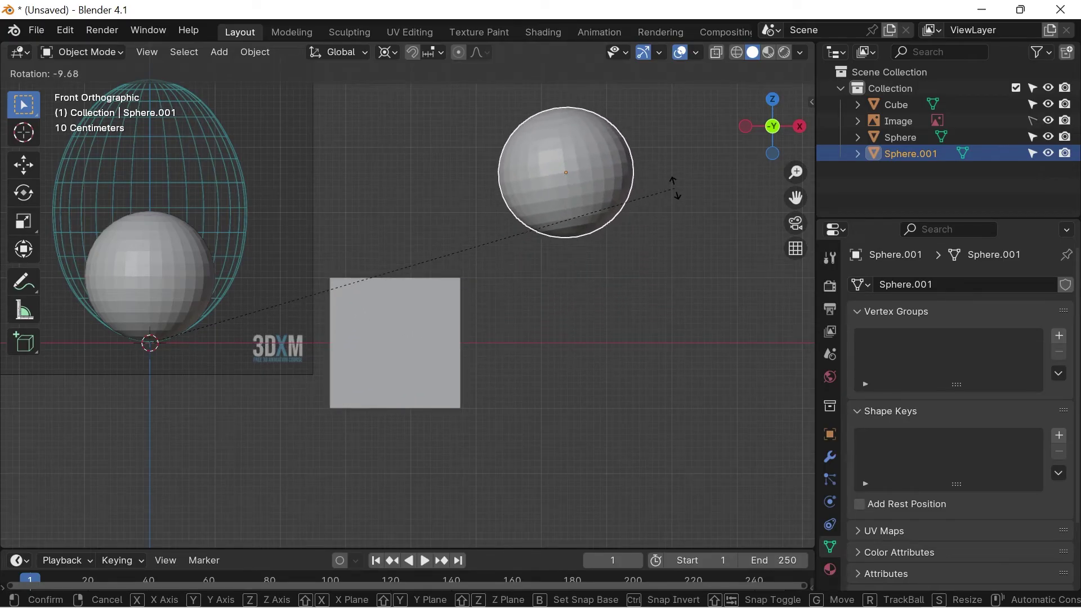
right_click(677, 193)
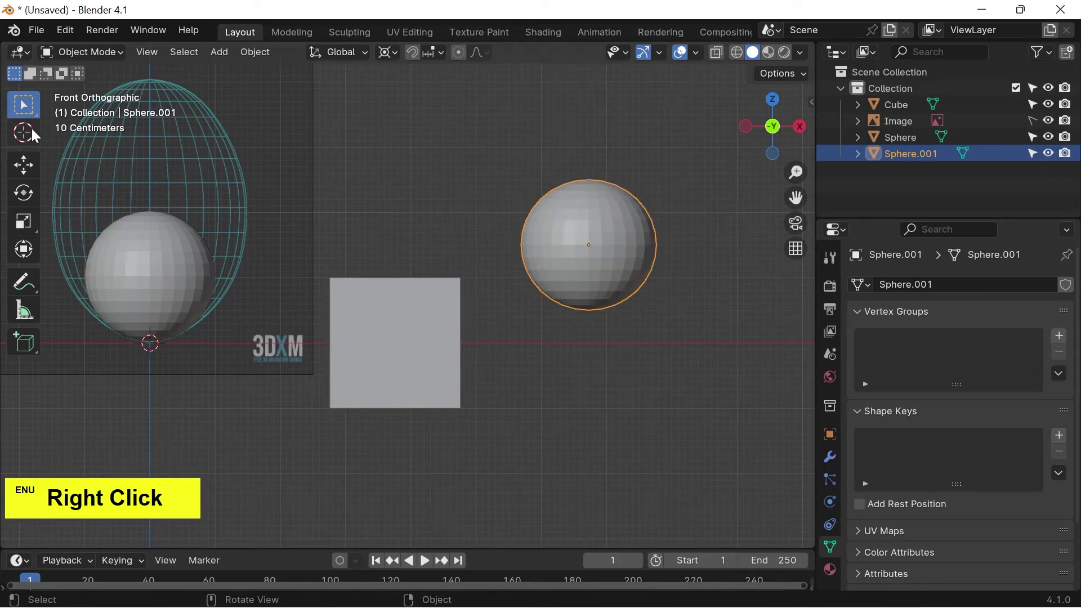
right_click(35, 167)
click(71, 220)
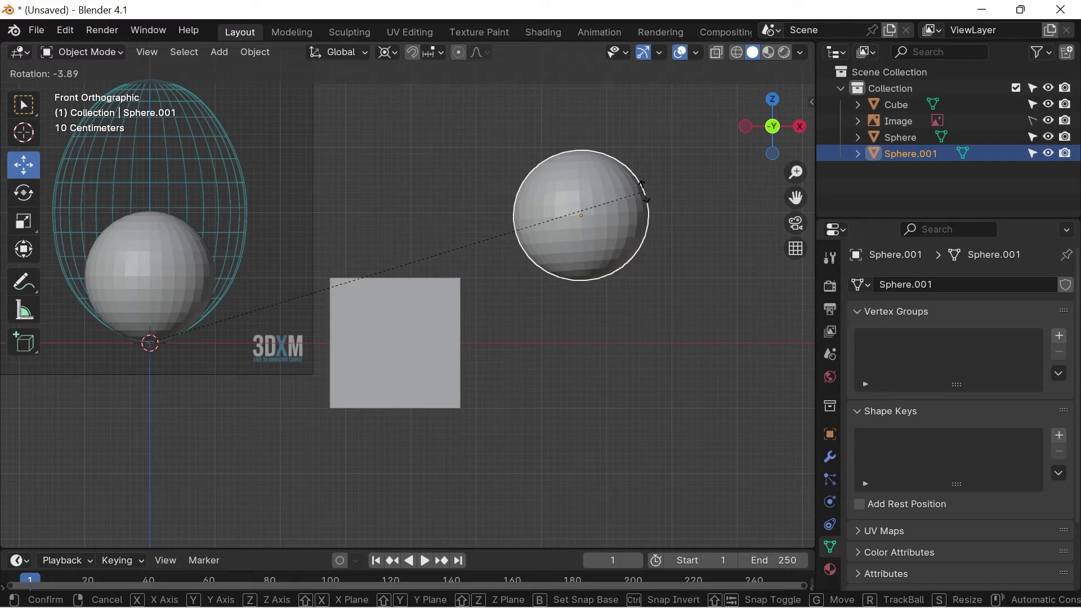
right_click(648, 195)
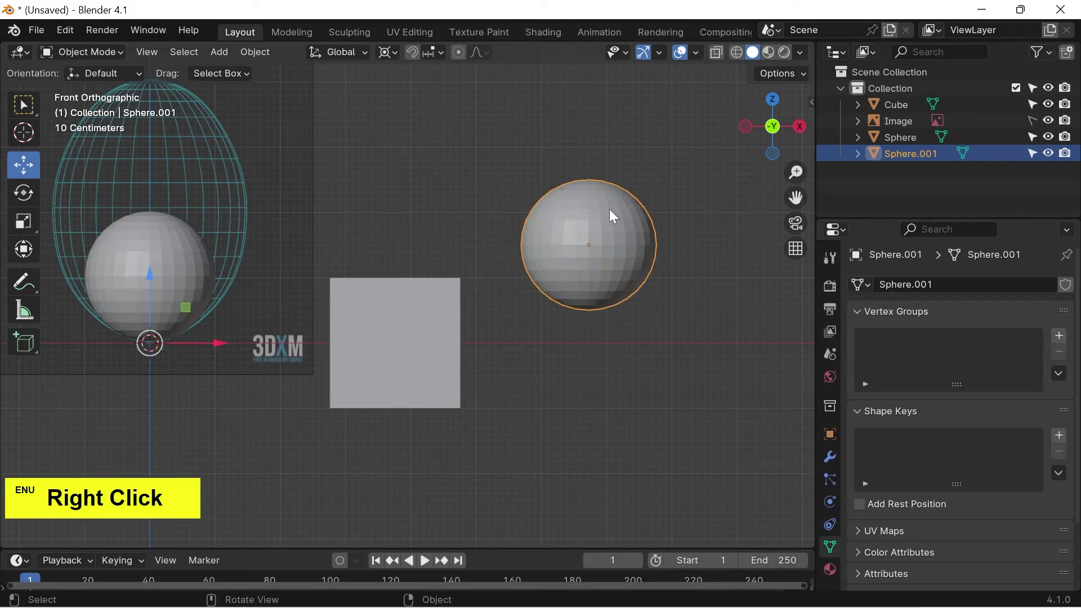
click(435, 310)
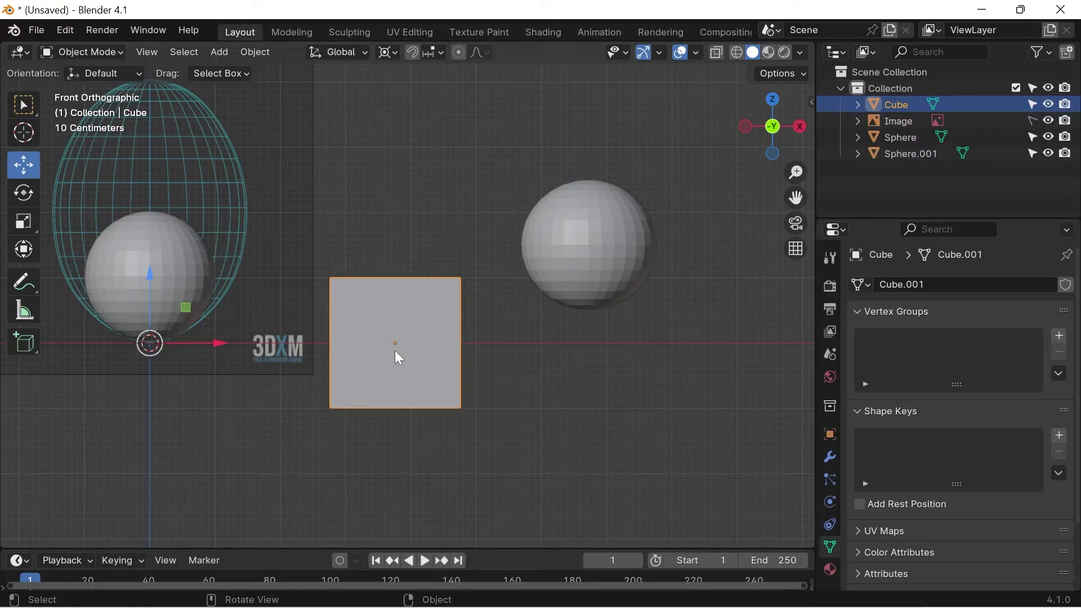
- Select the Cube and Sphere.001 together and delete them, leaving the Image and original Sphere
click(397, 57)
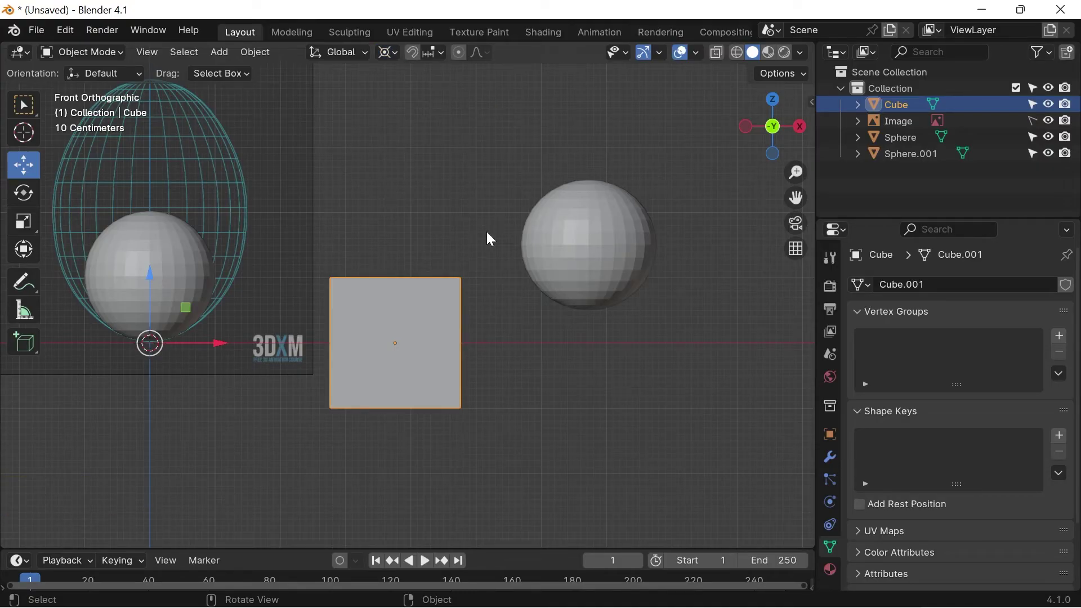
click(489, 237)
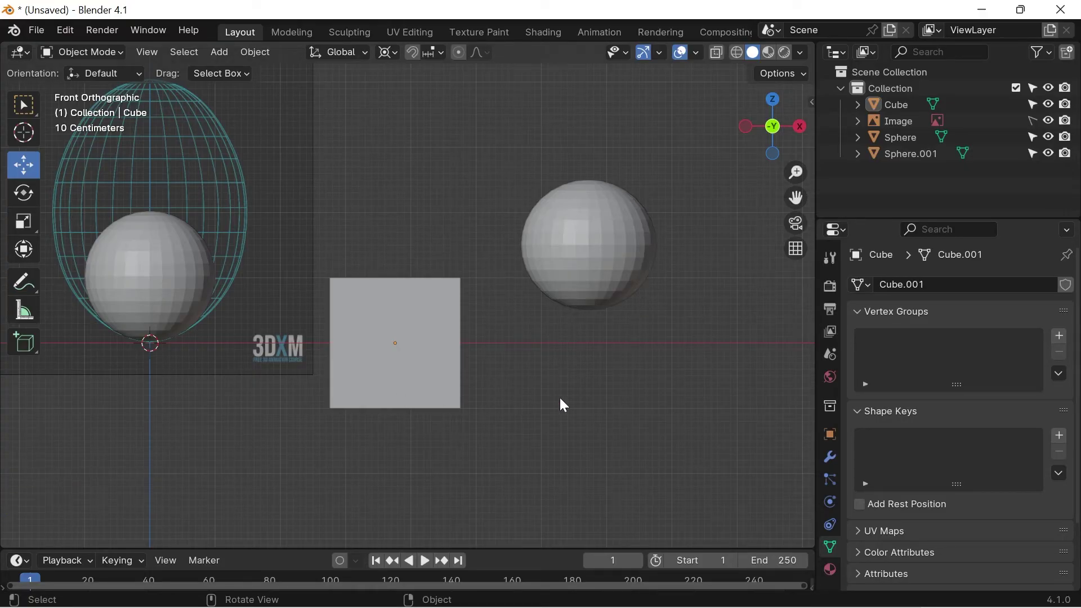
click(585, 272)
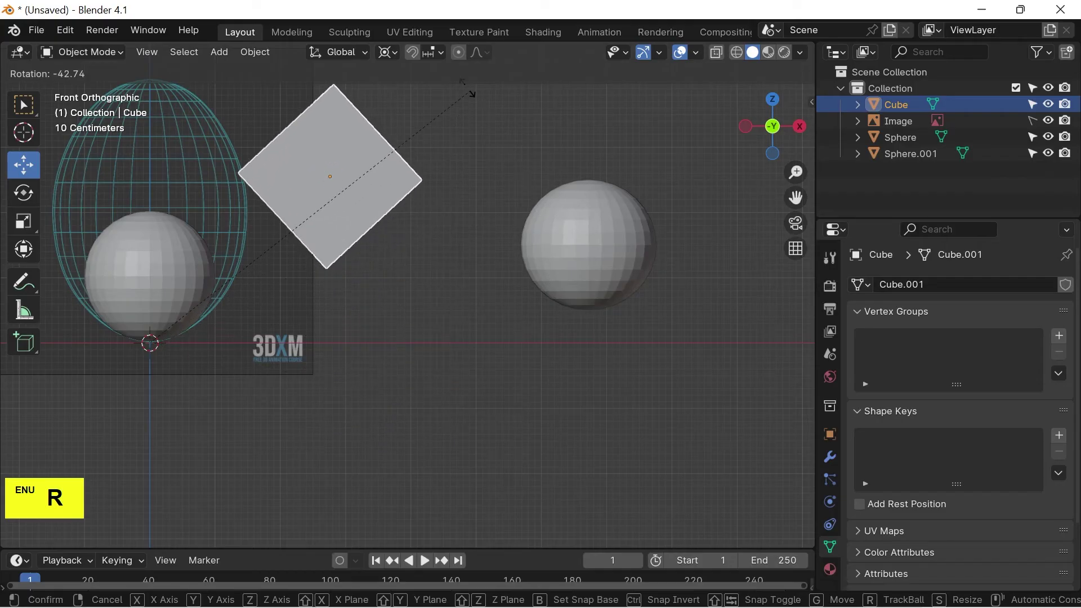
right_click(539, 170)
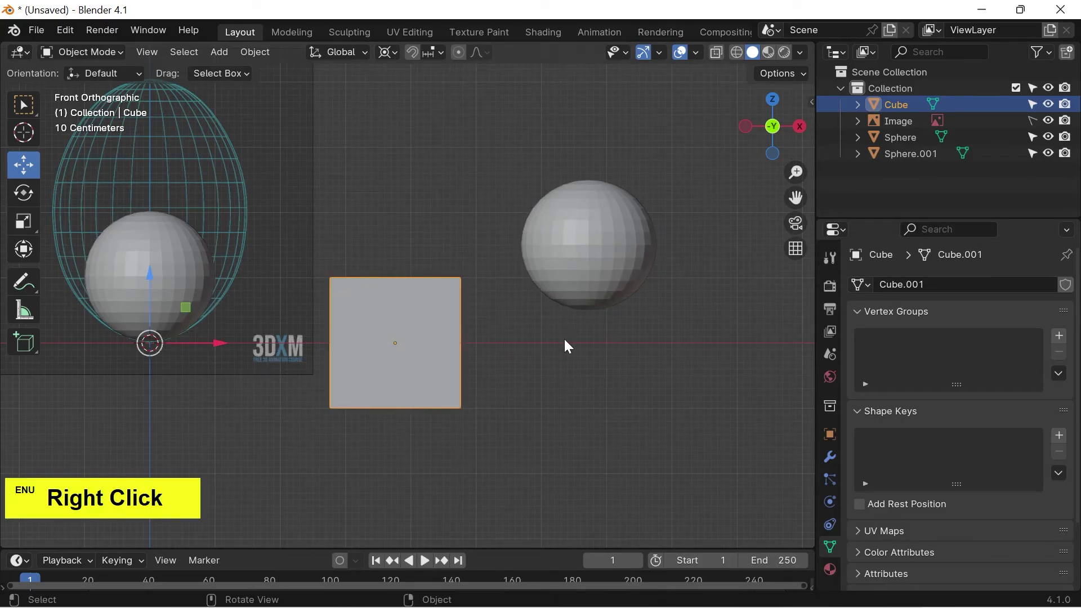
click(565, 370)
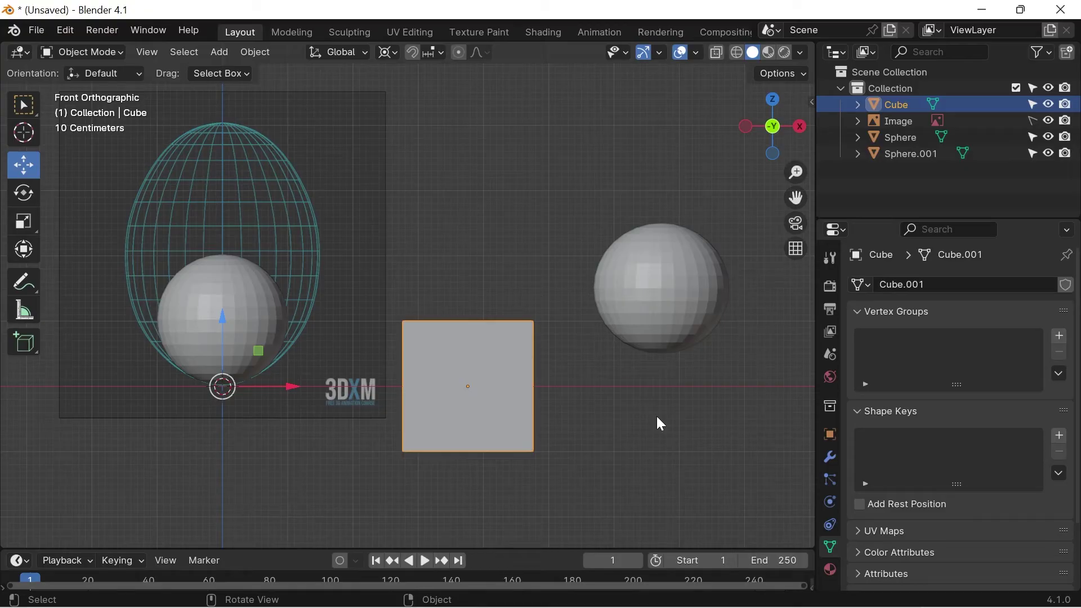
click(660, 419)
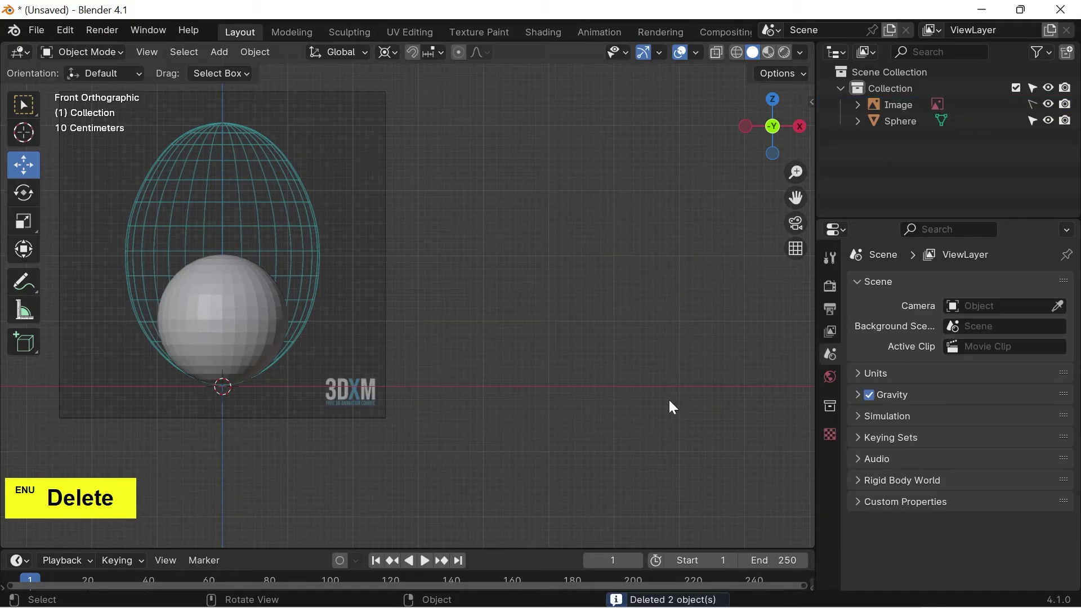
- Delete the cube and both leftover spheres from the scene
key(Delete)
click(438, 322)
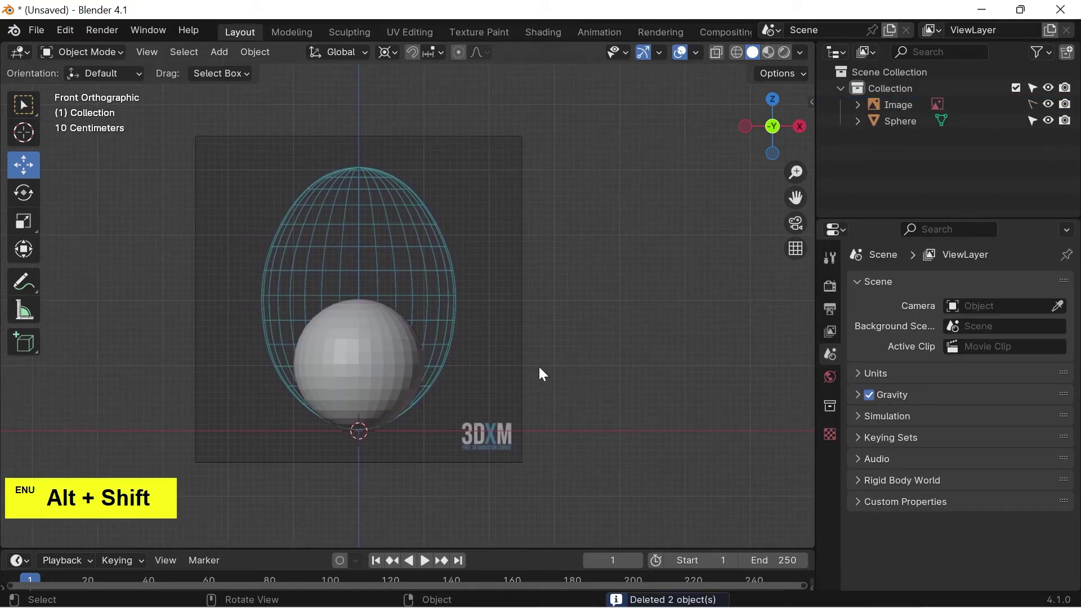
click(376, 379)
key(Delete)
- Set the pivot back to Median Point and add a new UV Sphere at the 3D cursor
scroll(up, 3)
click(394, 326)
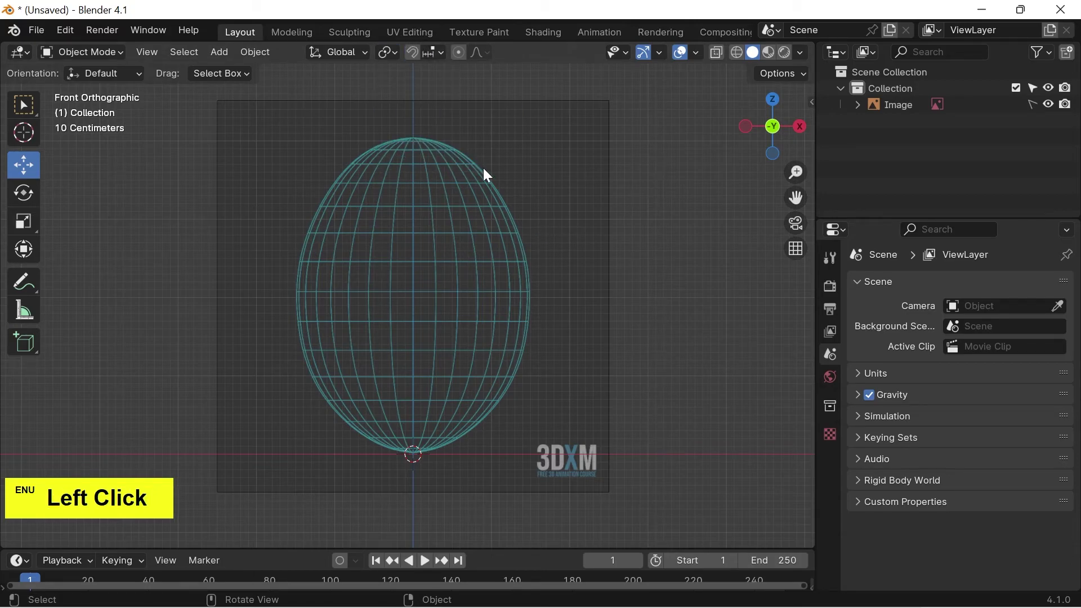
click(619, 216)
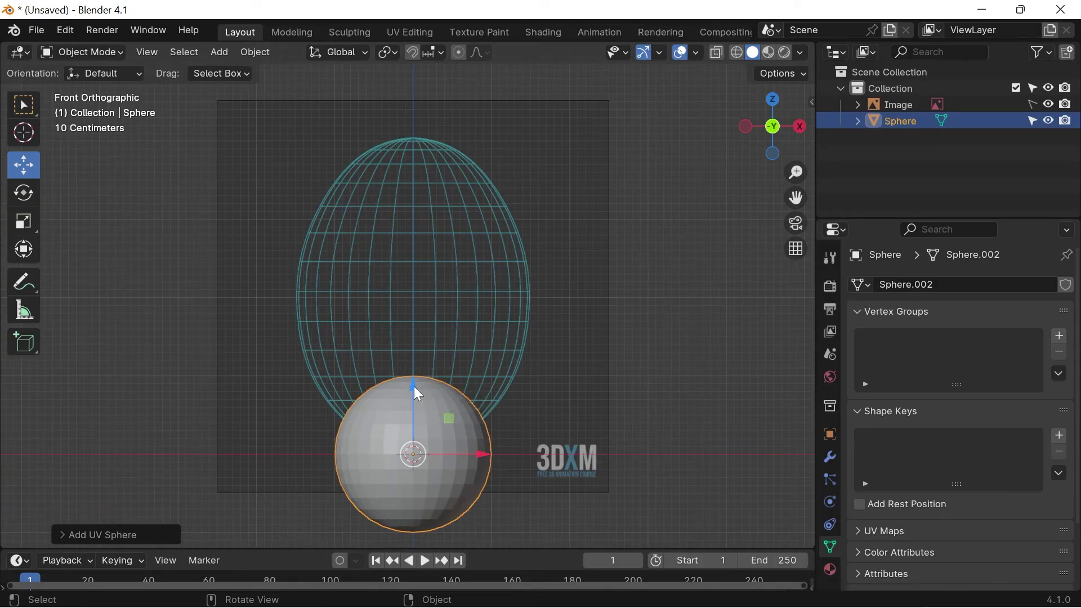
- In Edit Mode, scale the sphere up to the outline's height, then narrow it in X/Y only
key(Tab)
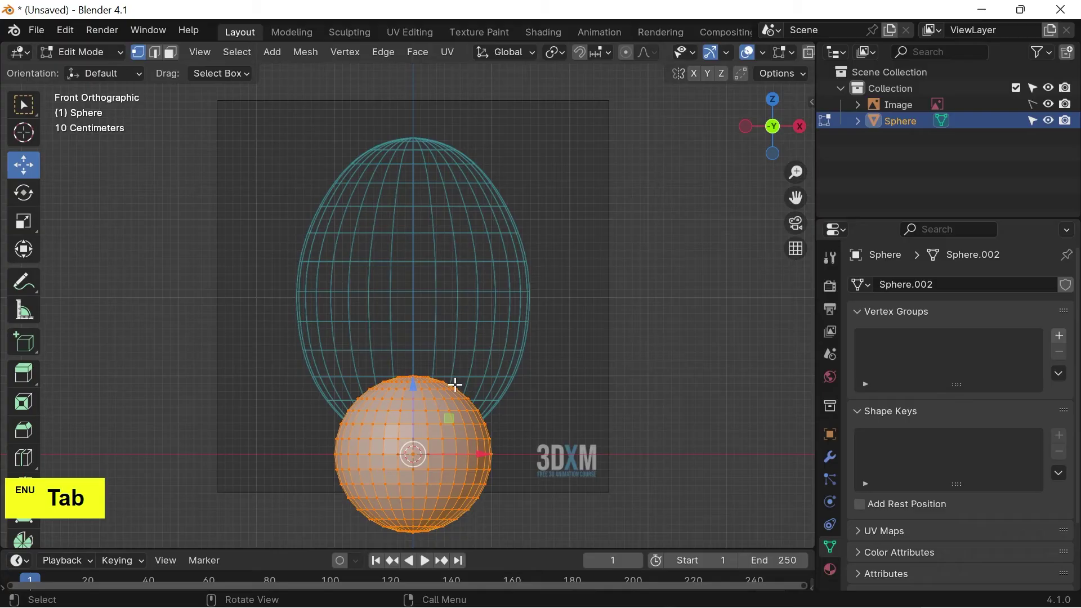
key(alt+z)
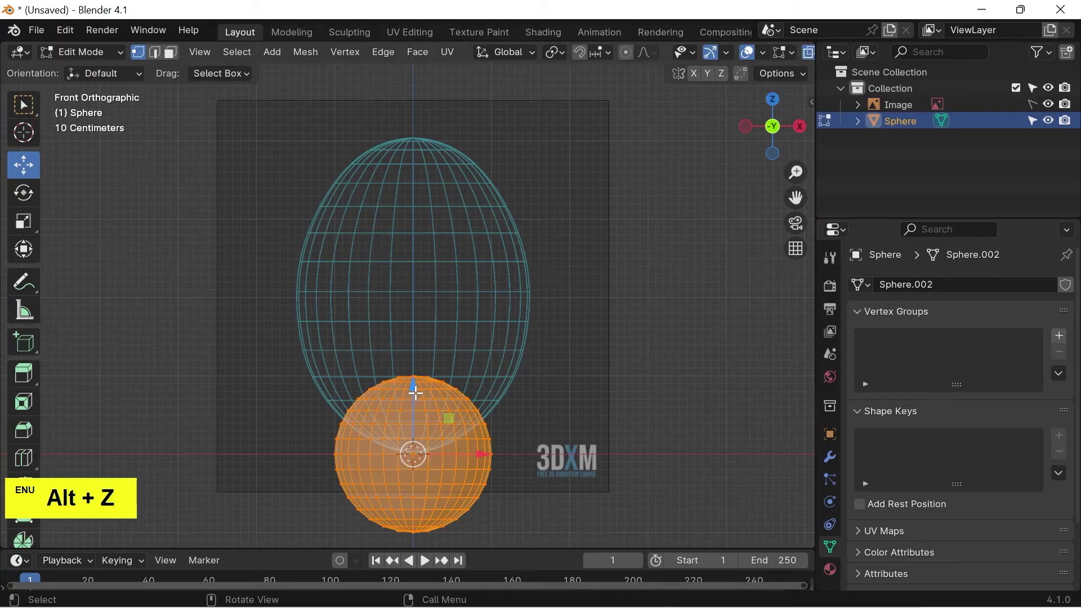
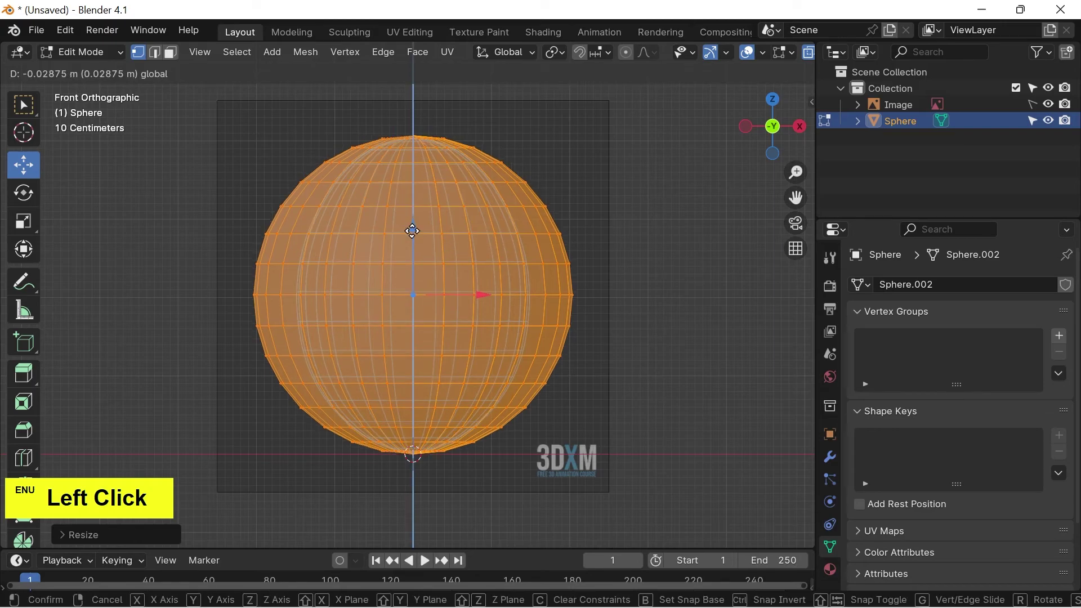
key(s)
key(shift+z)
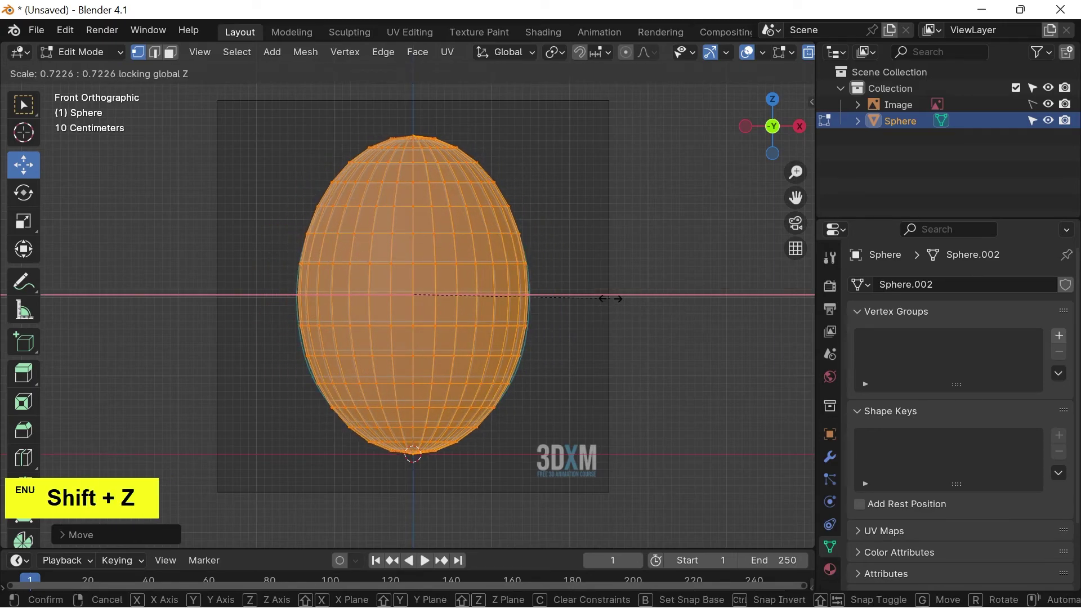
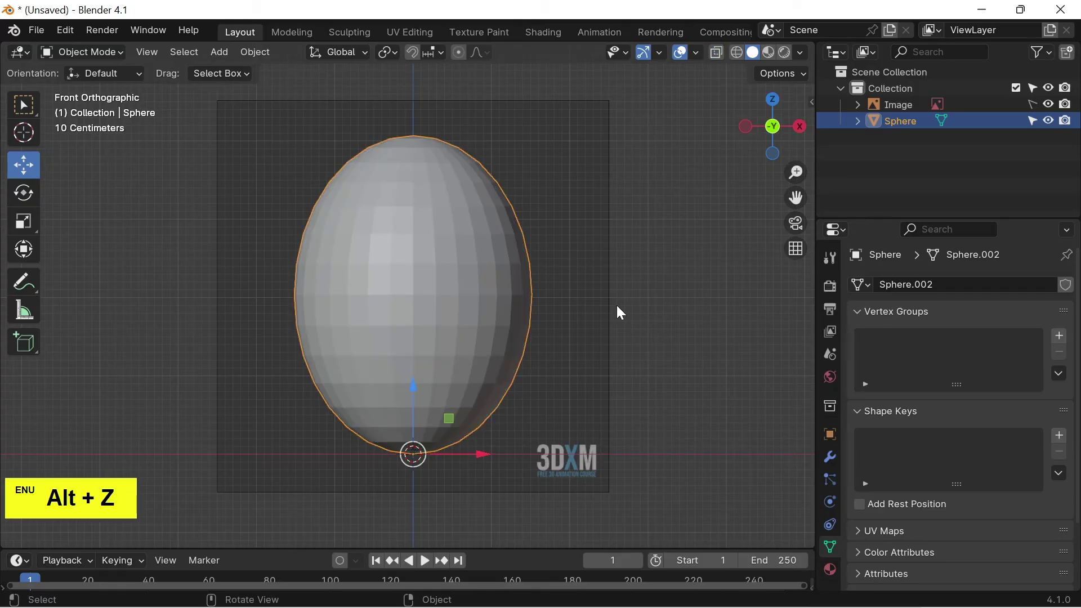
- Return to front view, select the egg-shaped sphere and delete it
click(614, 353)
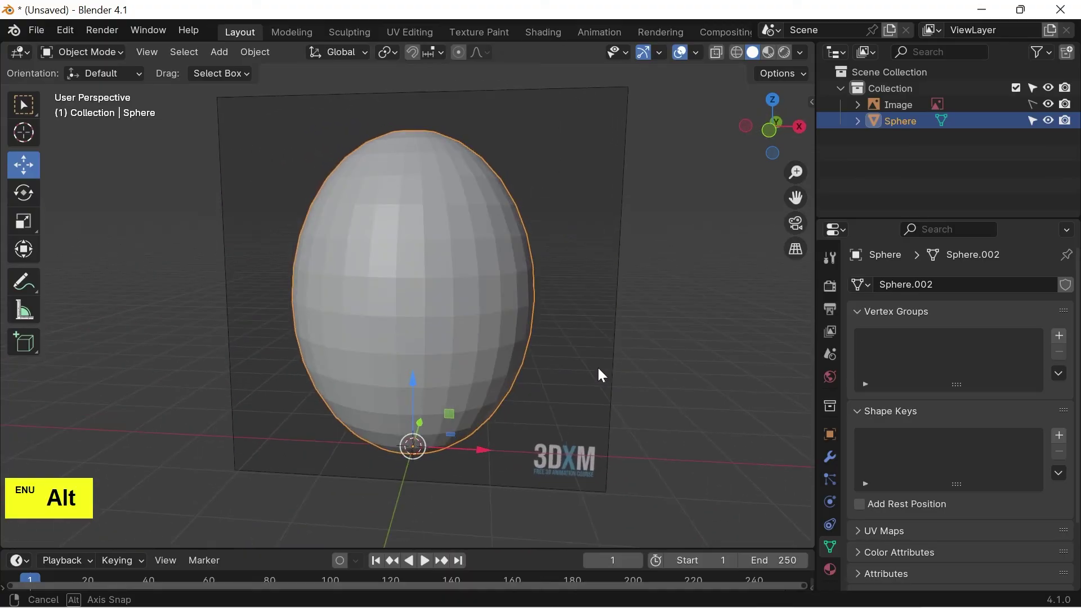
key(1)
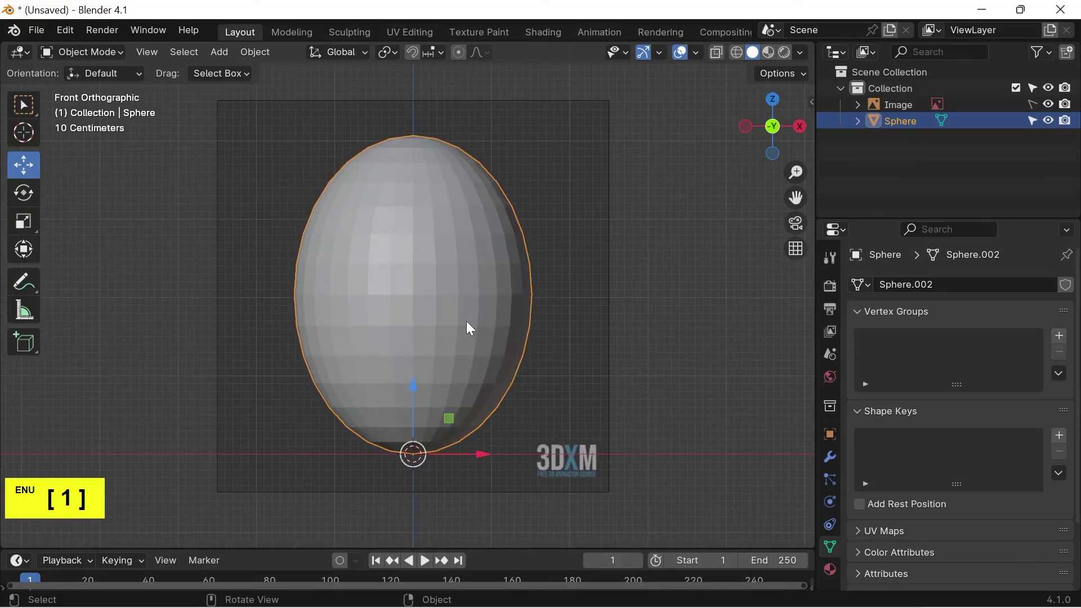
click(470, 325)
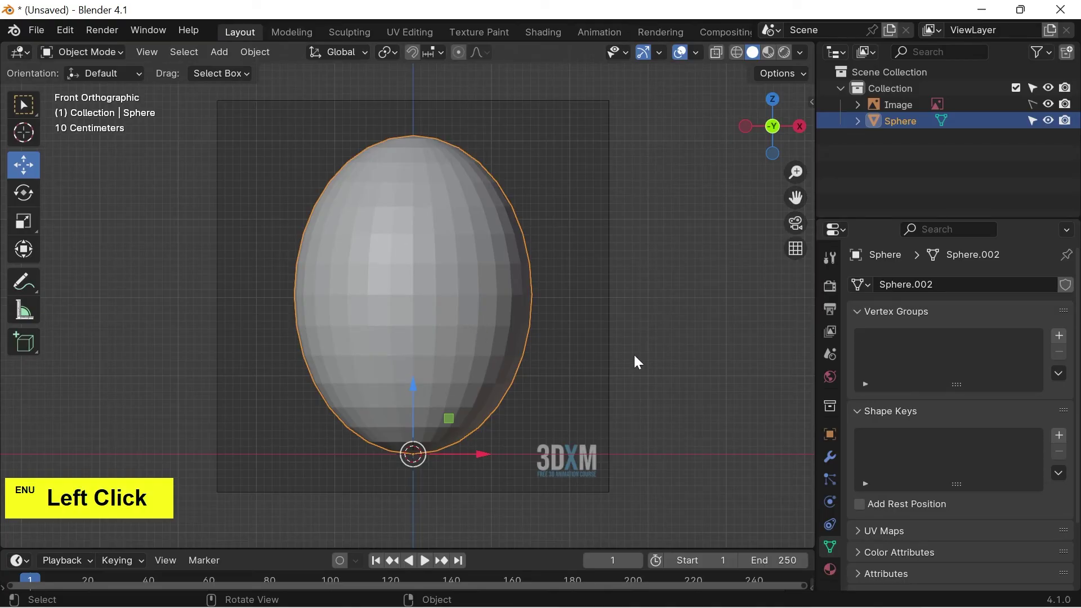
key(Delete)
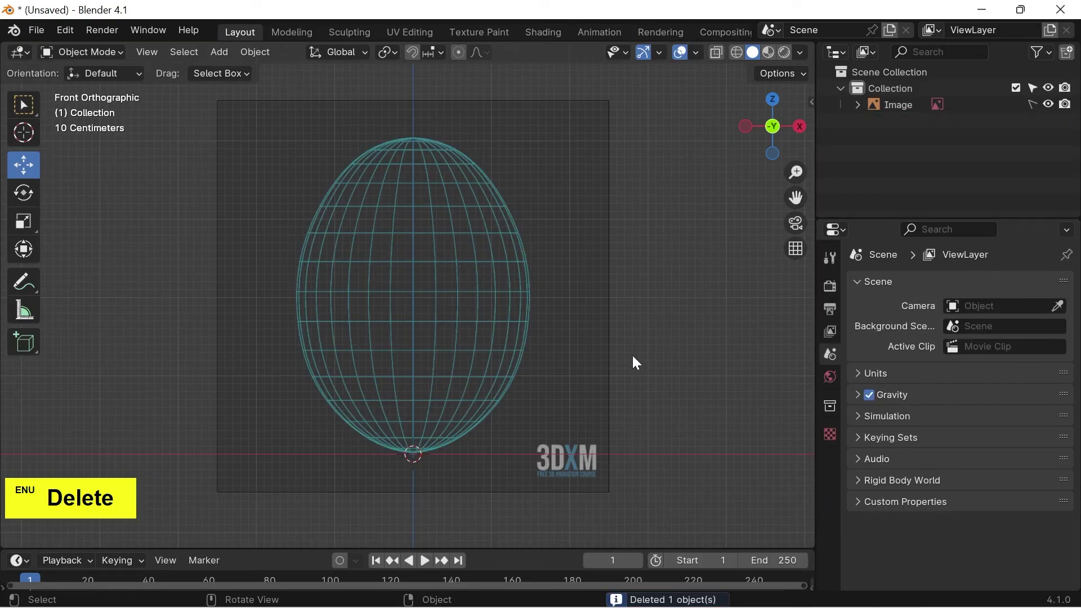
- Add a fresh UV Sphere, rest it on the ground line and enlarge its mesh to the outline's height
click(219, 51)
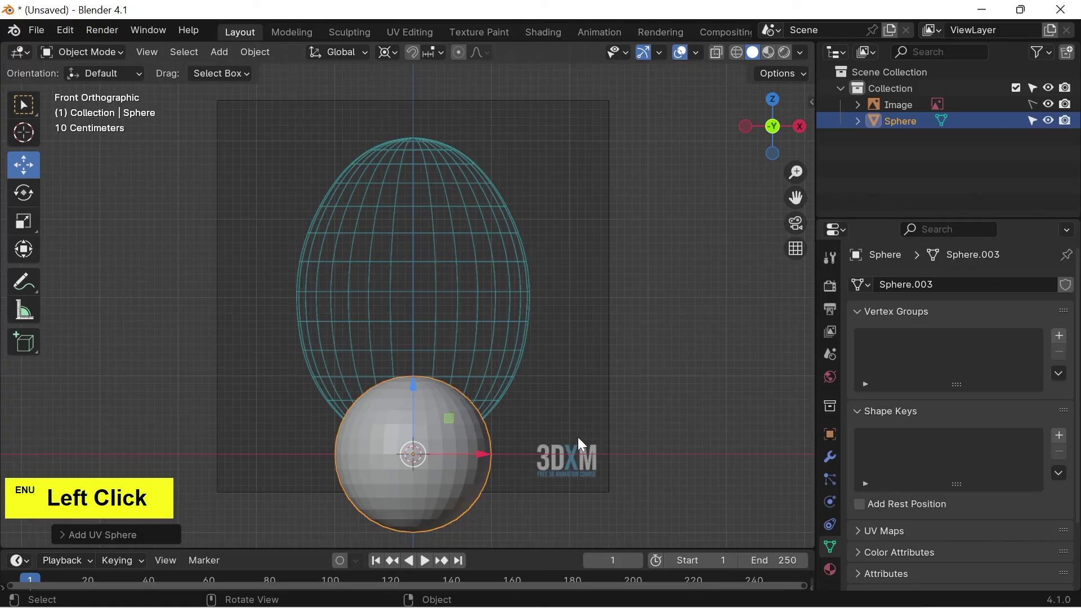
click(418, 391)
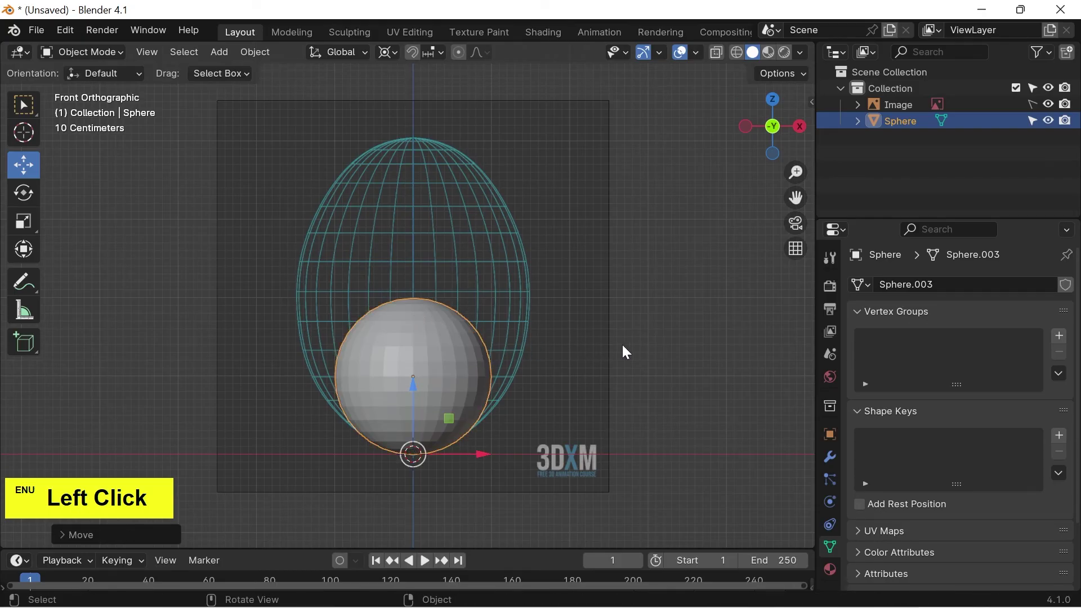
key(Tab)
key(alt+z)
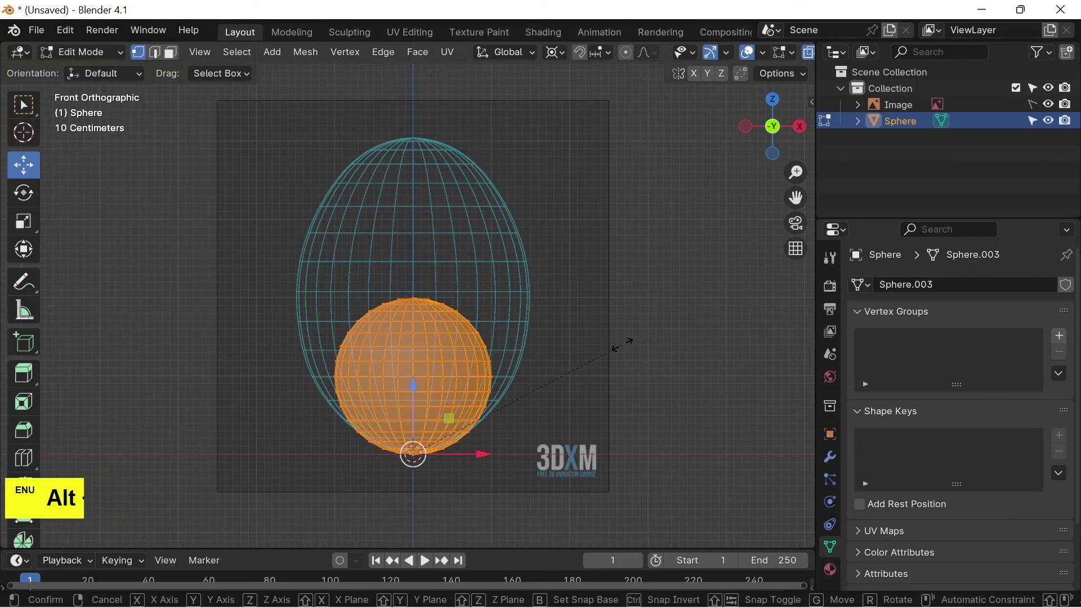
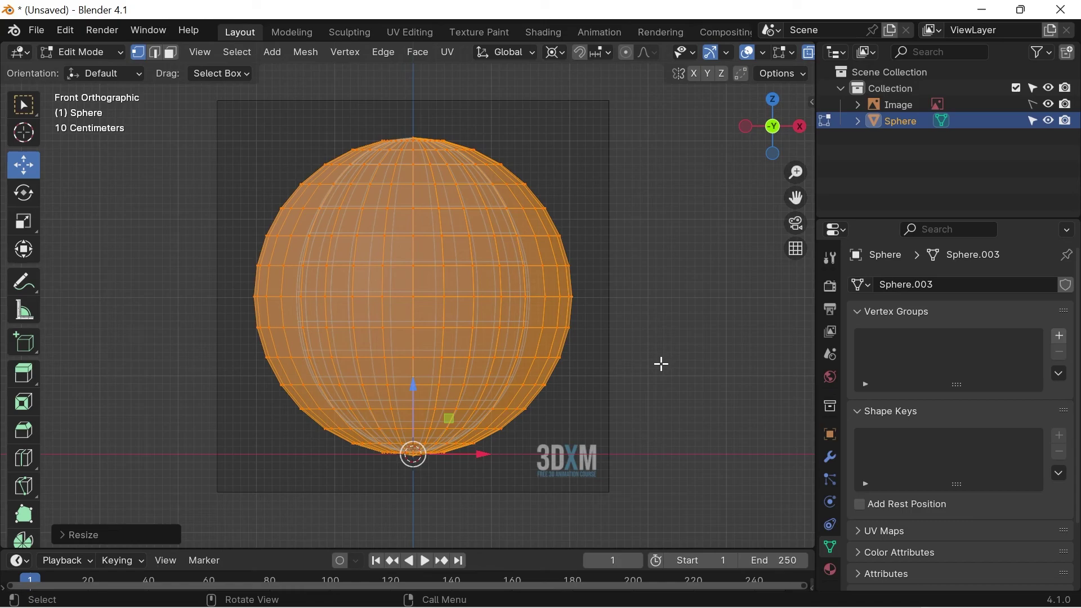
- Scale the mesh in X/Y only to narrow it into the egg outline
key(s)
key(shift+z)
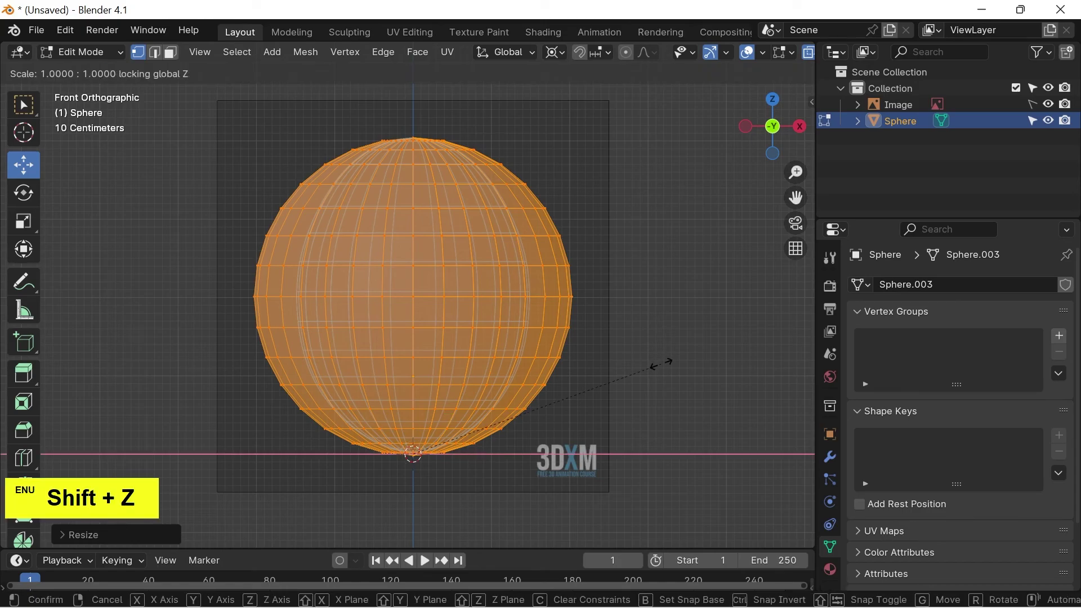
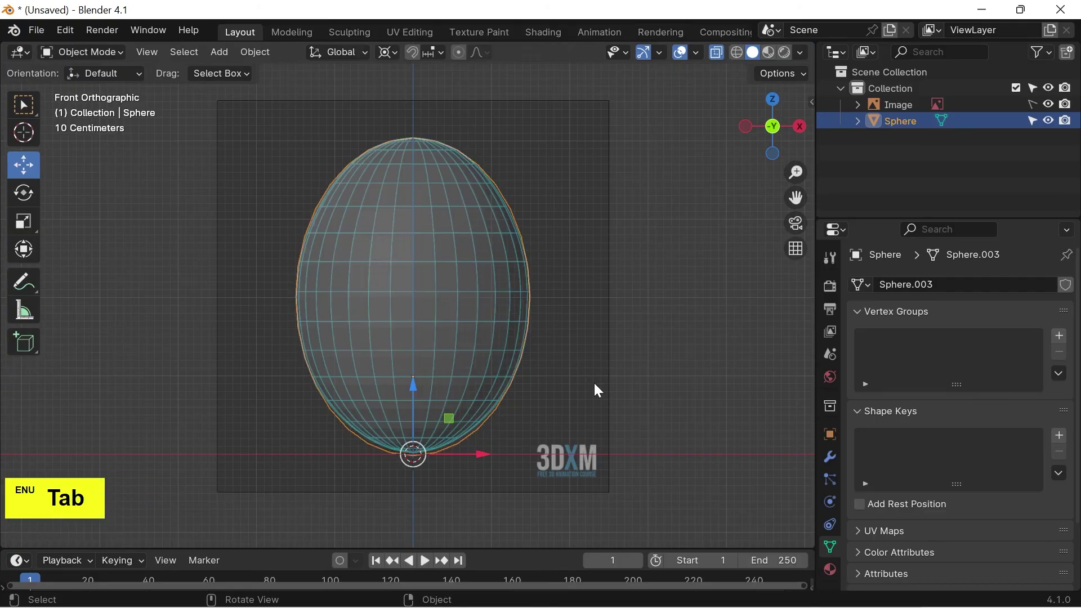
- Show the egg solid, select it and set Origin to Geometry
key(alt+z)
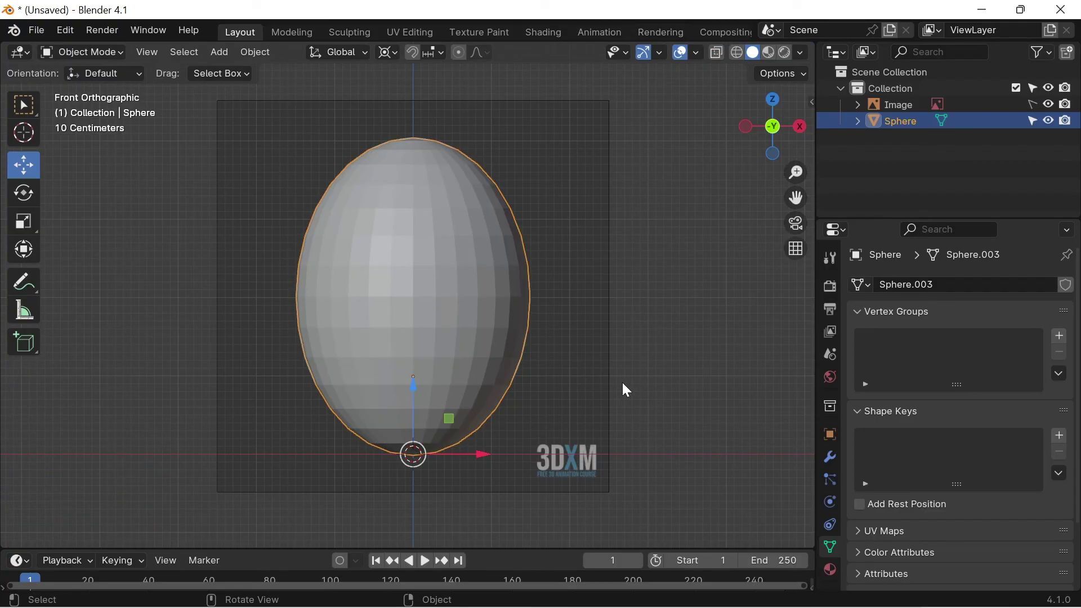
click(626, 386)
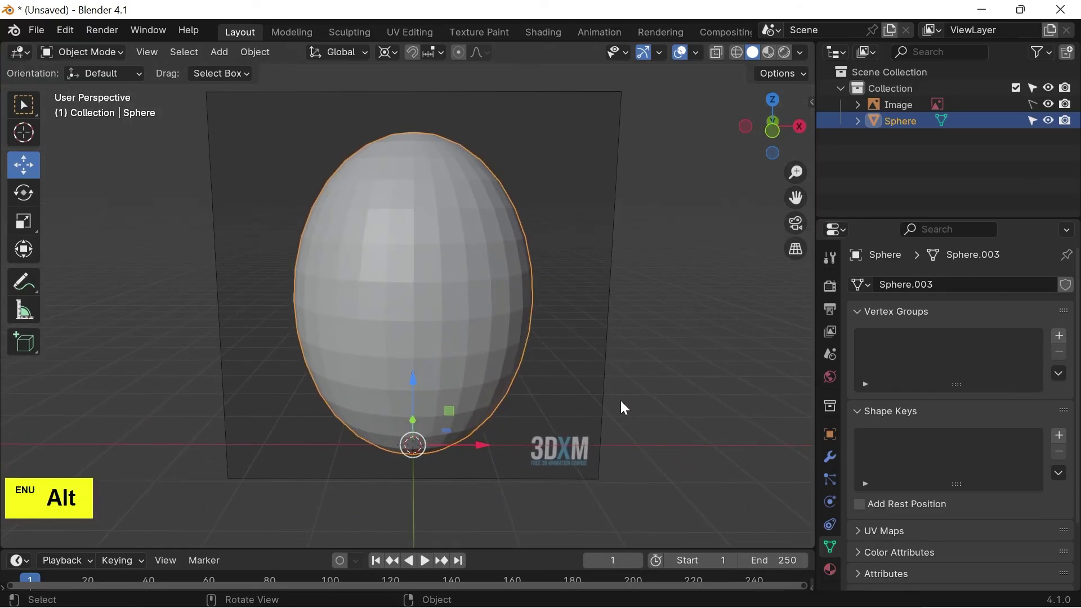
click(395, 55)
right_click(432, 199)
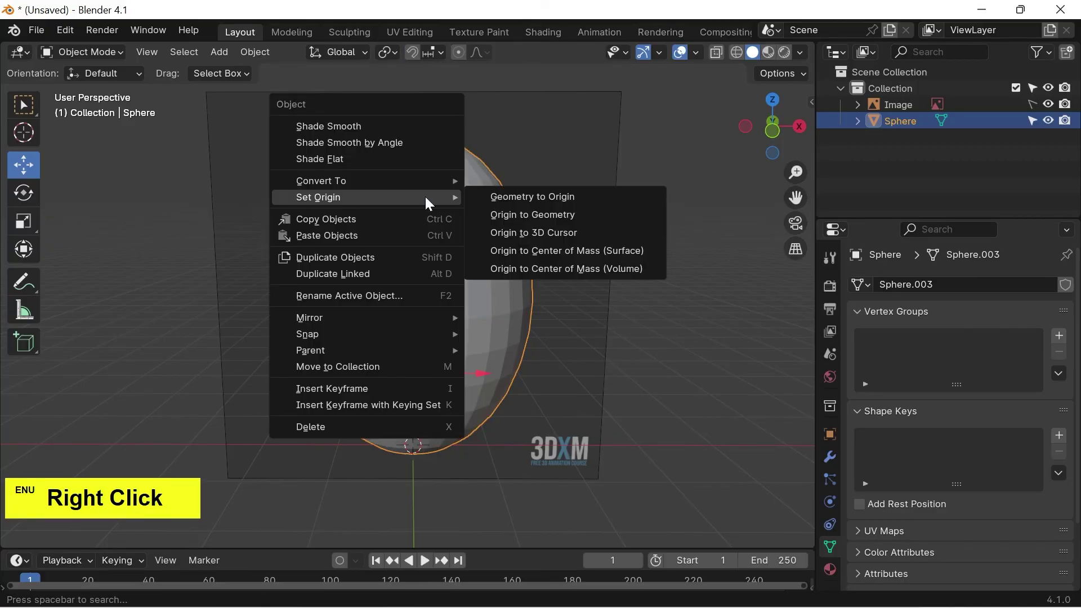
right_click(553, 213)
click(553, 214)
- Apply Shade Smooth to the egg and select the reference Image for deletion
right_click(479, 211)
right_click(420, 154)
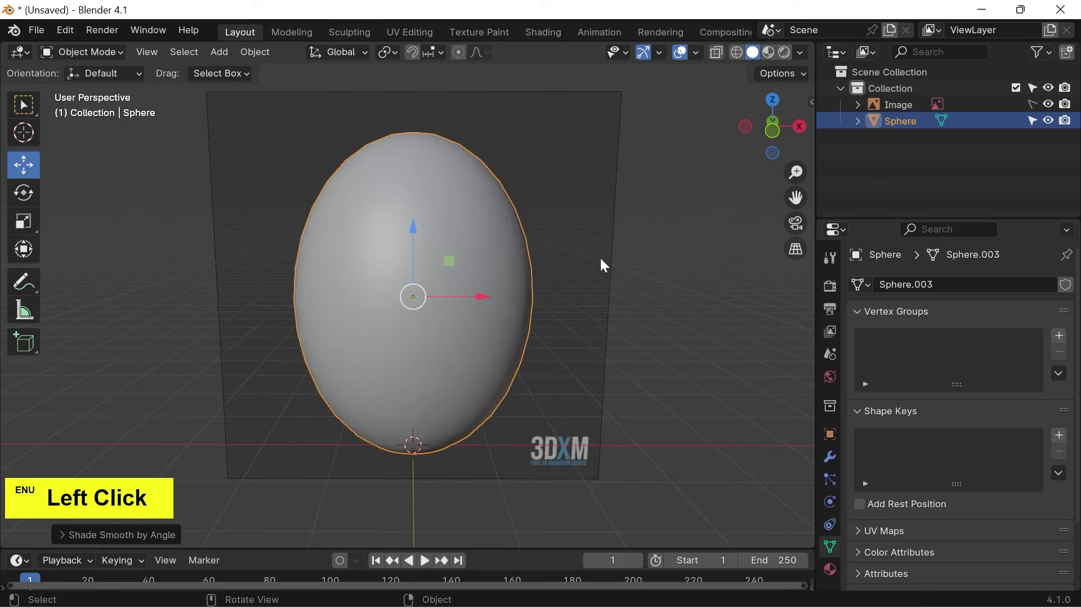
click(604, 261)
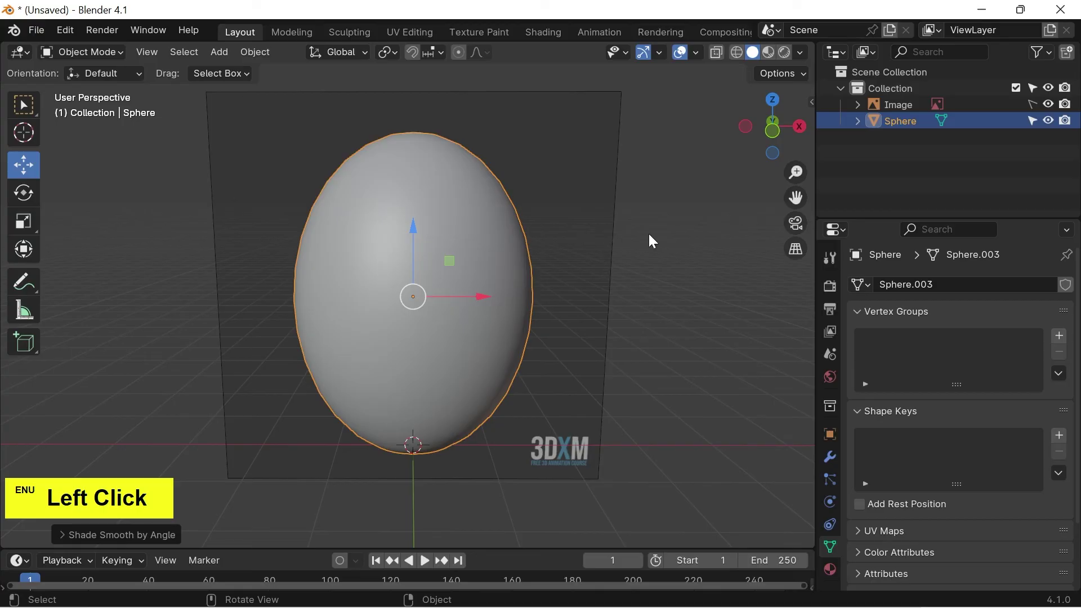
click(912, 108)
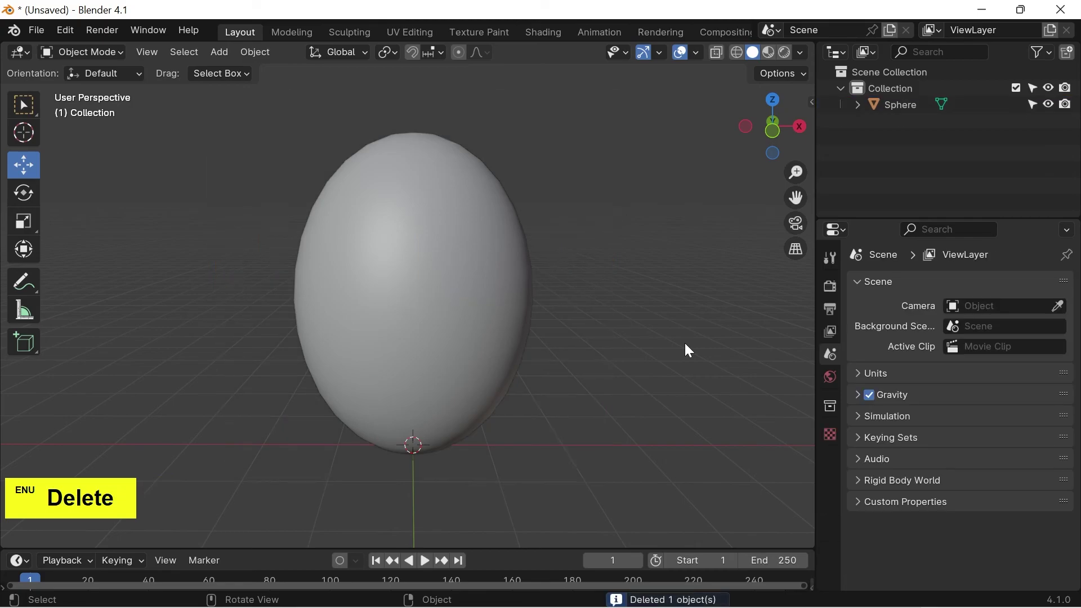
key(Delete)
key(1)
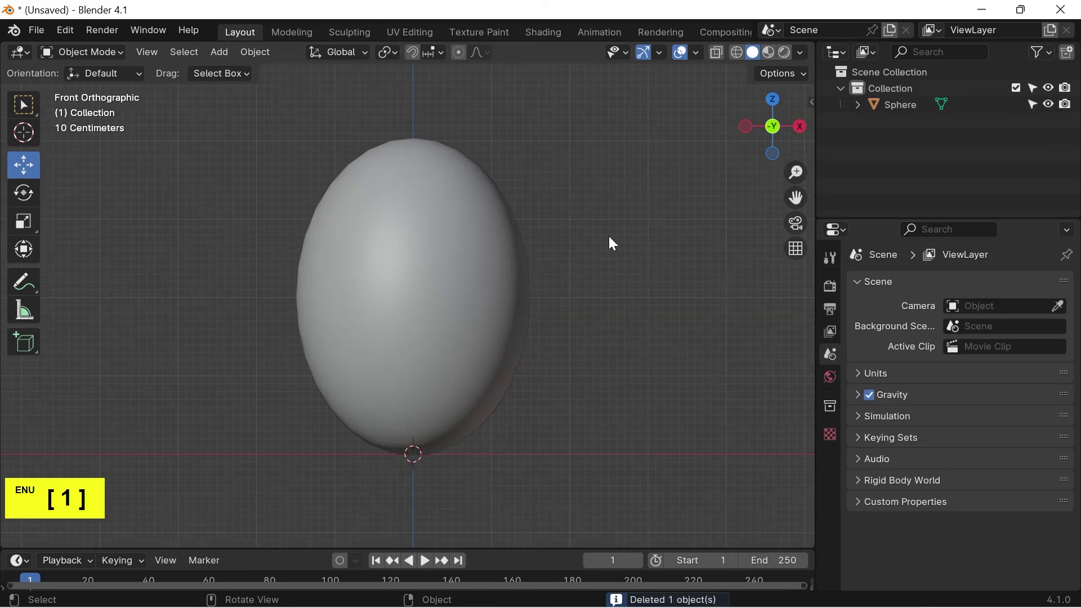
scroll(up, 3)
key(alt+s)
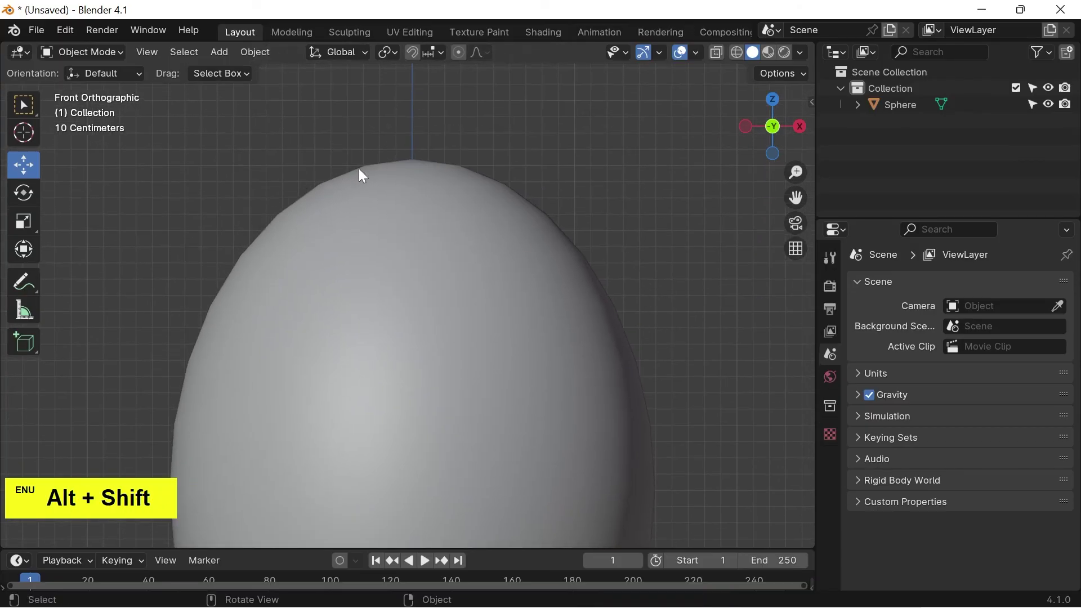
- Add a Subdivision Surface modifier to the egg from Modifier Properties
click(440, 299)
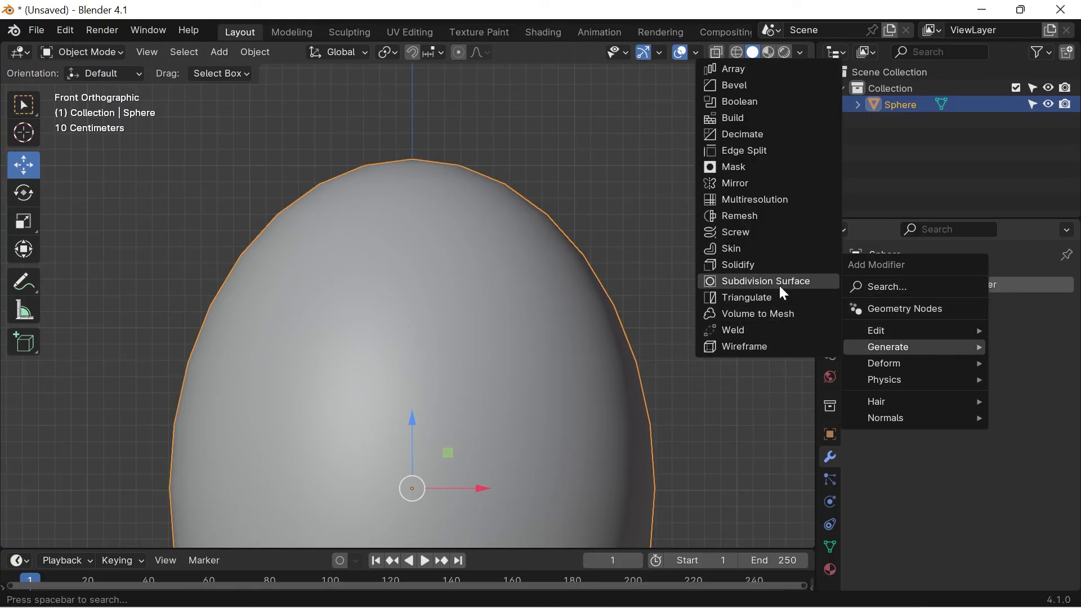
click(792, 288)
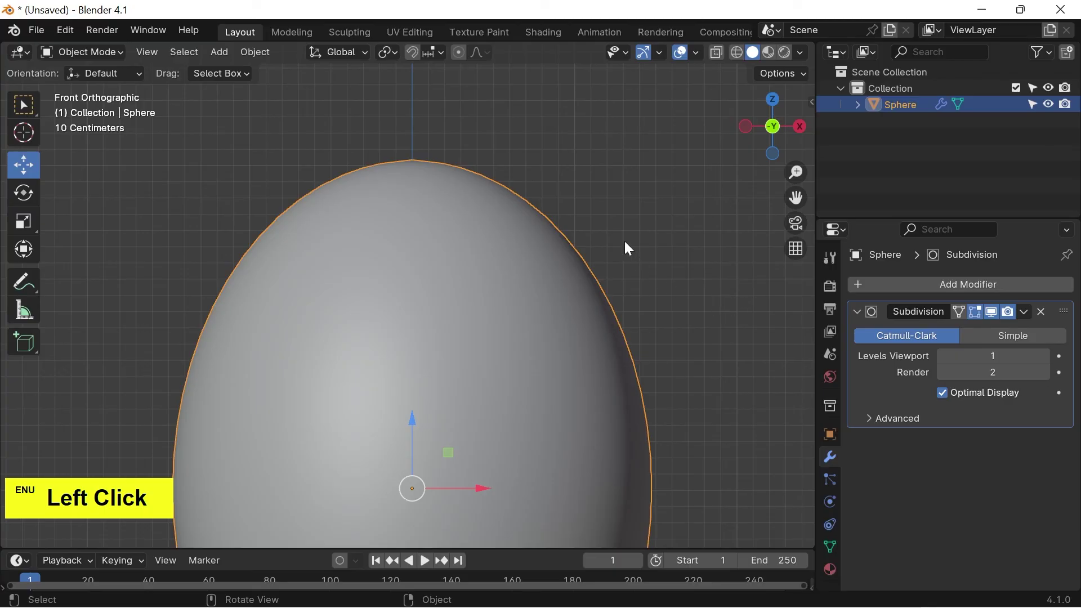
scroll(down, 3)
click(626, 375)
click(613, 307)
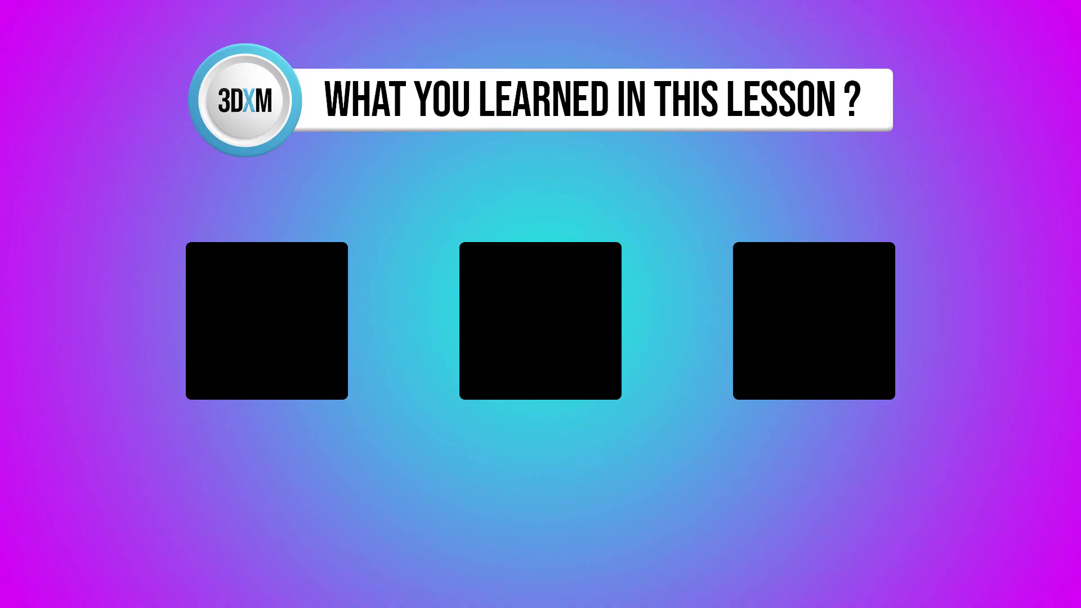